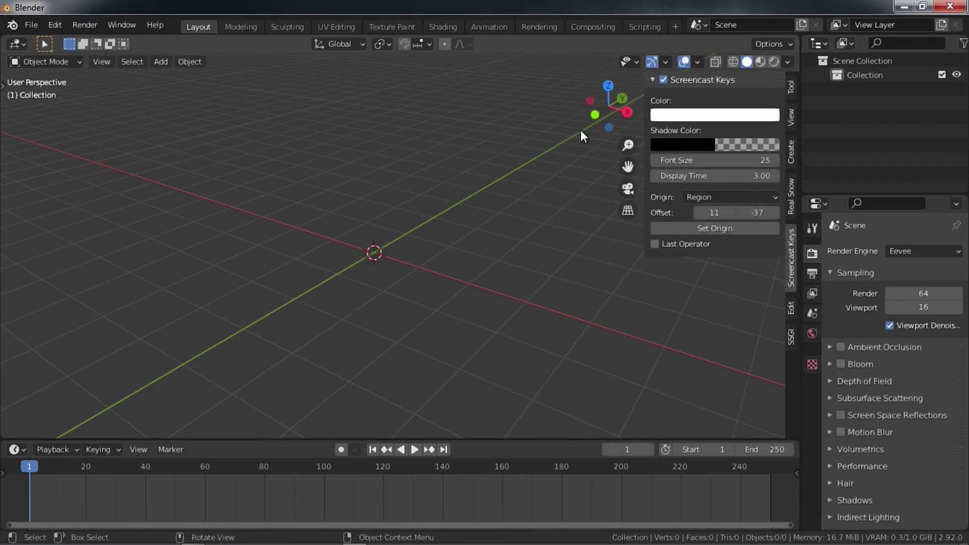
- Add a plane mesh as the only object in the empty scene and look around it
{"action": "key", "text": "n"}
{"action": "scroll", "scroll_direction": "up", "scroll_amount": 3}
{"action": "scroll", "scroll_direction": "down", "scroll_amount": 3}
{"action": "key", "text": "shift+a"}
{"action": "key", "text": "shift+a"}
{"action": "middle_click", "coordinate": [421, 242]}
{"action": "scroll", "scroll_direction": "up", "scroll_amount": 3}
{"action": "scroll", "scroll_direction": "down", "scroll_amount": 3}
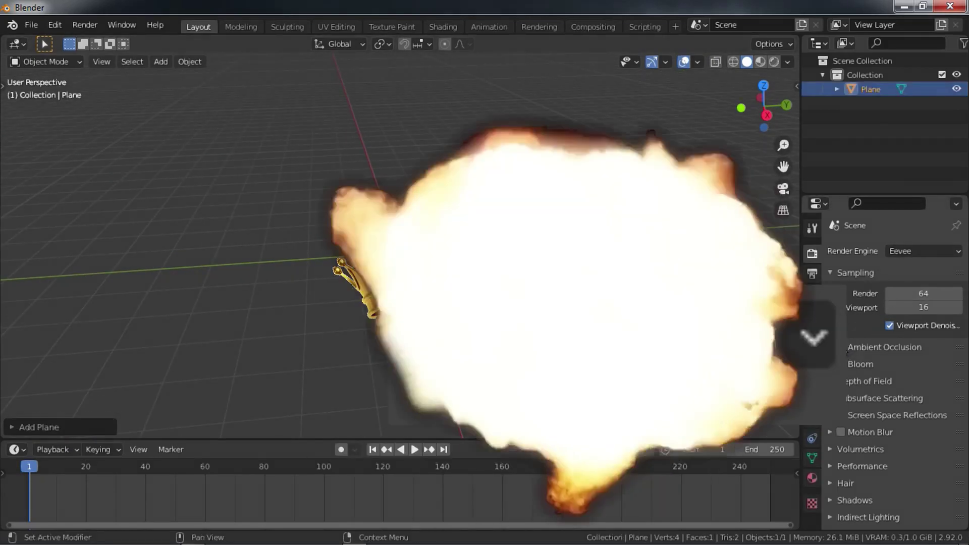
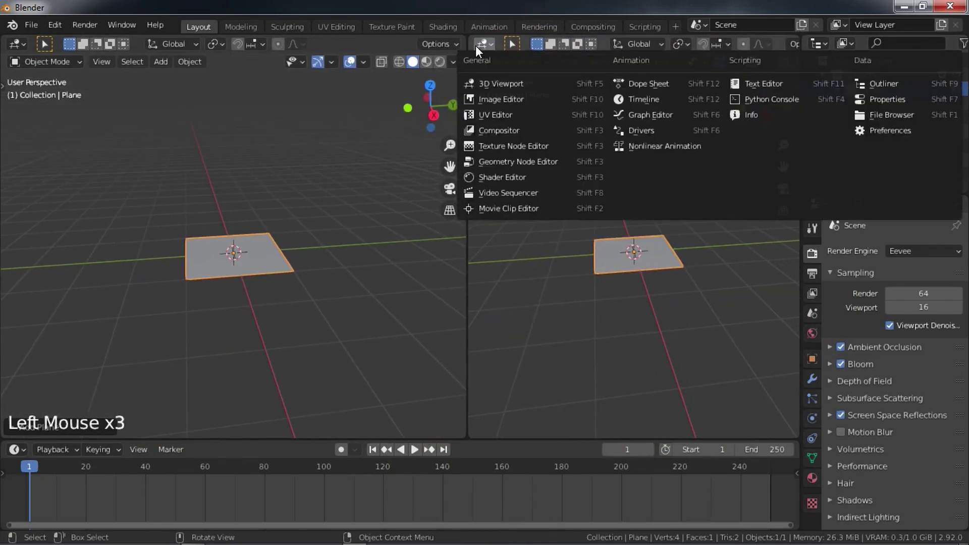
- Switch the right-hand area to the Shader Editor for the plane's new material
{"action": "key", "text": "n"}
{"action": "scroll", "scroll_direction": "up", "scroll_amount": 3}
{"action": "middle_click", "coordinate": [245, 262]}
{"action": "middle_click", "coordinate": [252, 282]}
{"action": "key", "text": "z"}
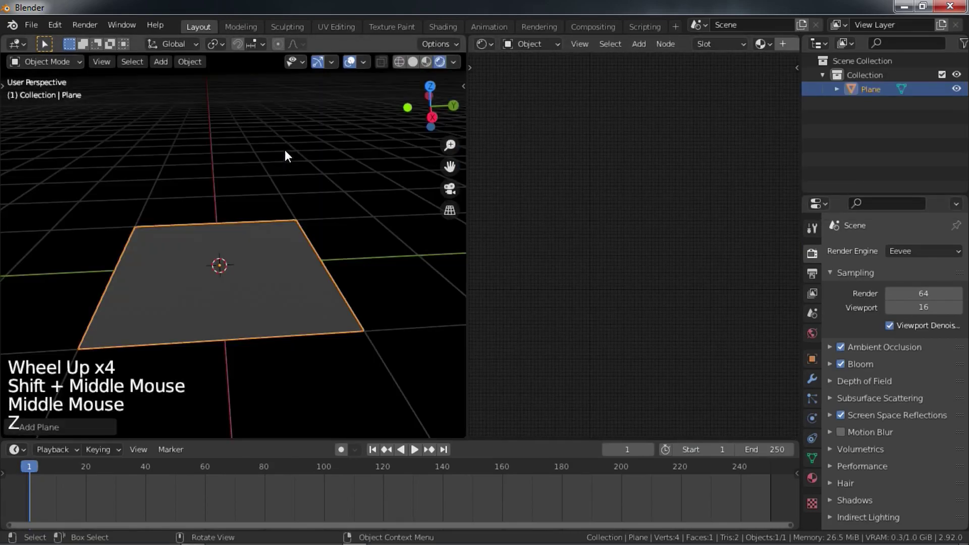
{"action": "key", "text": "z"}
{"action": "scroll", "scroll_direction": "down", "scroll_amount": 3}
{"action": "scroll", "scroll_direction": "up", "scroll_amount": 3}
{"action": "scroll", "scroll_direction": "down", "scroll_amount": 3}
{"action": "left_click", "coordinate": [717, 48]}
- Build the leaf texture nodes feeding the Principled BSDF and a Translucent BSDF
{"action": "middle_click", "coordinate": [615, 195]}
{"action": "scroll", "scroll_direction": "up", "scroll_amount": 3}
{"action": "middle_click", "coordinate": [596, 154]}
{"action": "middle_click", "coordinate": [610, 178]}
{"action": "scroll", "scroll_direction": "up", "scroll_amount": 3}
{"action": "scroll", "scroll_direction": "down", "scroll_amount": 3}
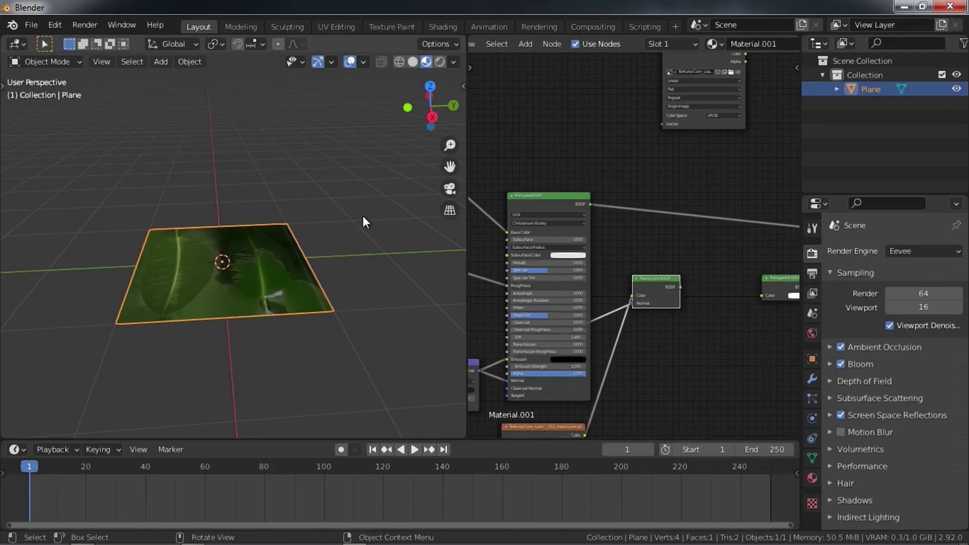
- Add an Add Shader node and wire the Principled and Translucent shaders into it
{"action": "key", "text": "n"}
{"action": "key", "text": "shift+a"}
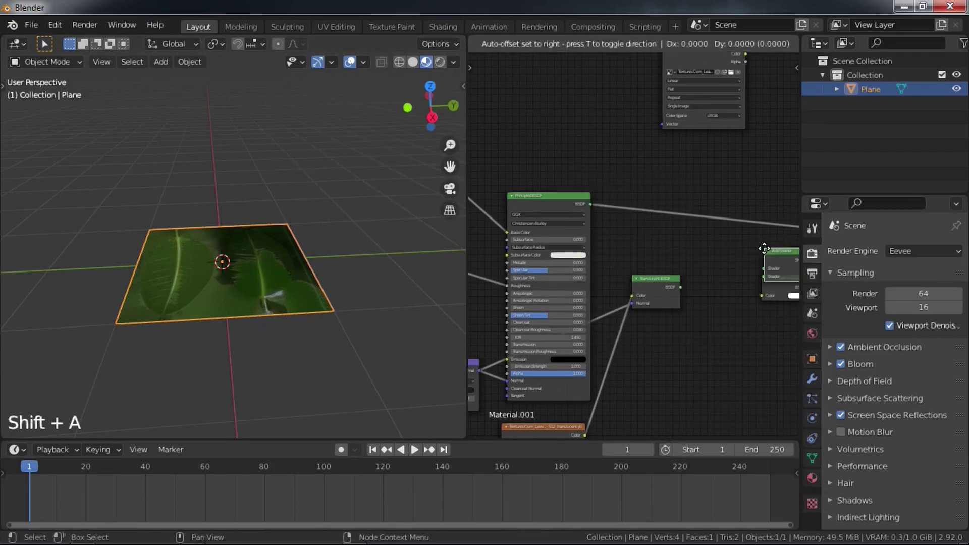
{"action": "middle_click", "coordinate": [632, 242]}
{"action": "scroll", "scroll_direction": "up", "scroll_amount": 3}
{"action": "left_click", "coordinate": [724, 310]}
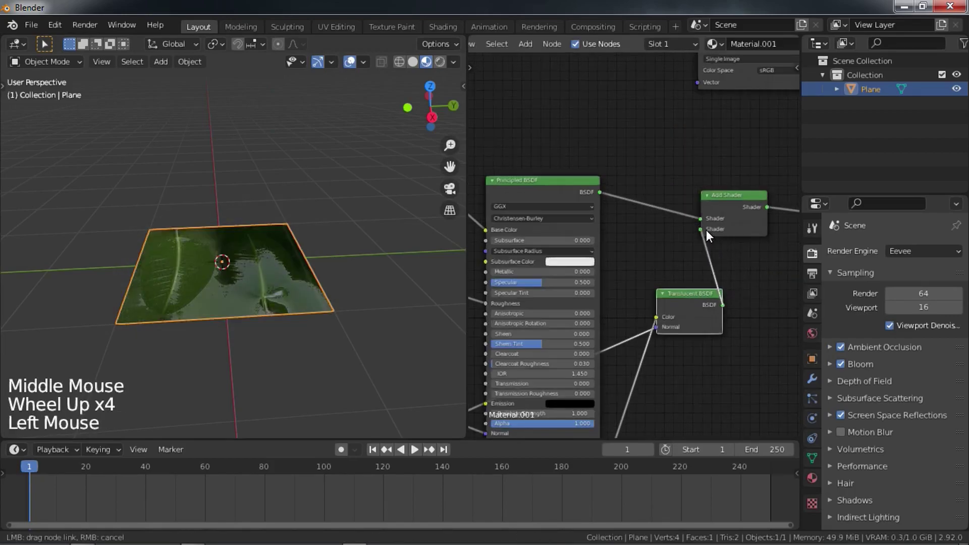
{"action": "middle_click", "coordinate": [373, 349]}
{"action": "middle_click", "coordinate": [344, 263]}
{"action": "middle_click", "coordinate": [299, 275]}
- Add a Sun lamp to the scene
{"action": "key", "text": "z"}
{"action": "key", "text": "shift+a"}
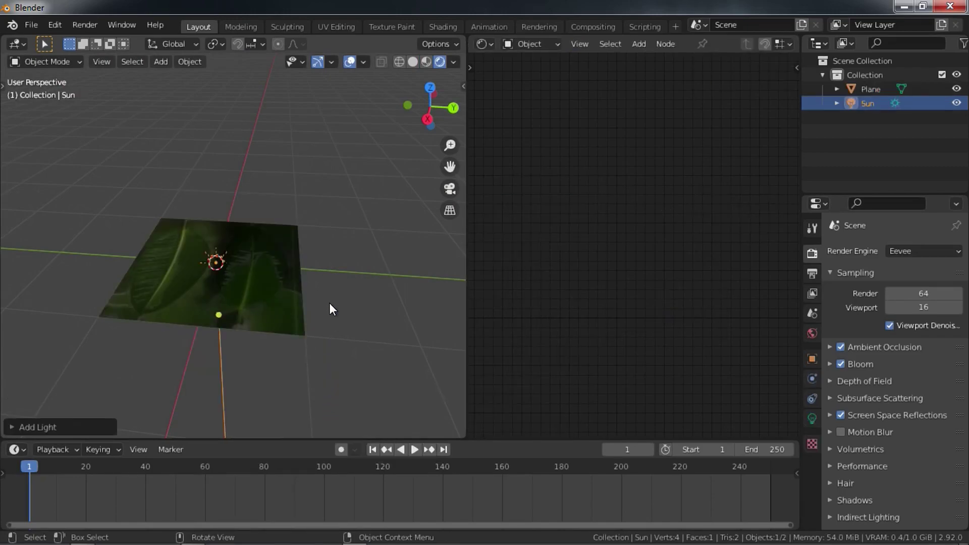
- Move and rotate the Sun above the plane and set its strength to 5.920
{"action": "middle_click", "coordinate": [252, 244]}
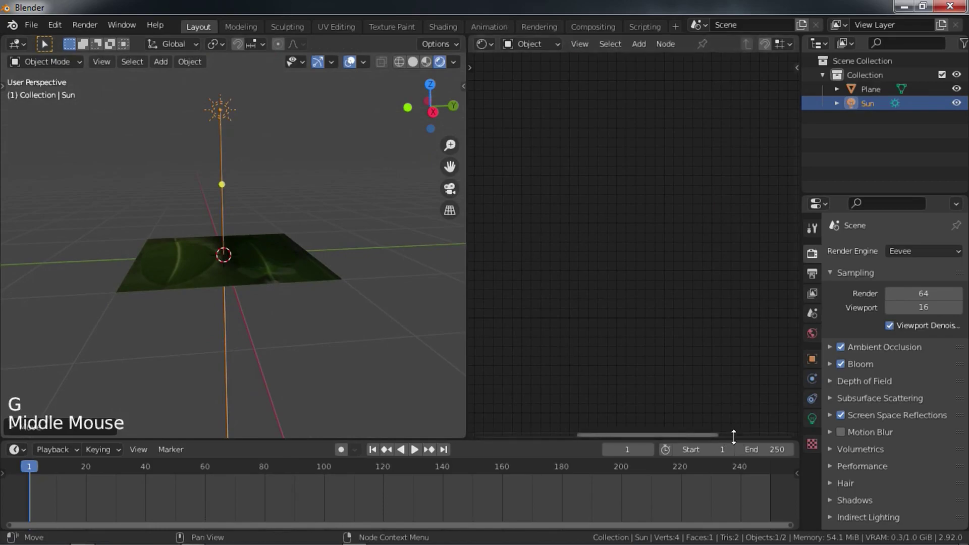
{"action": "key", "text": "r"}
{"action": "left_click", "coordinate": [809, 425]}
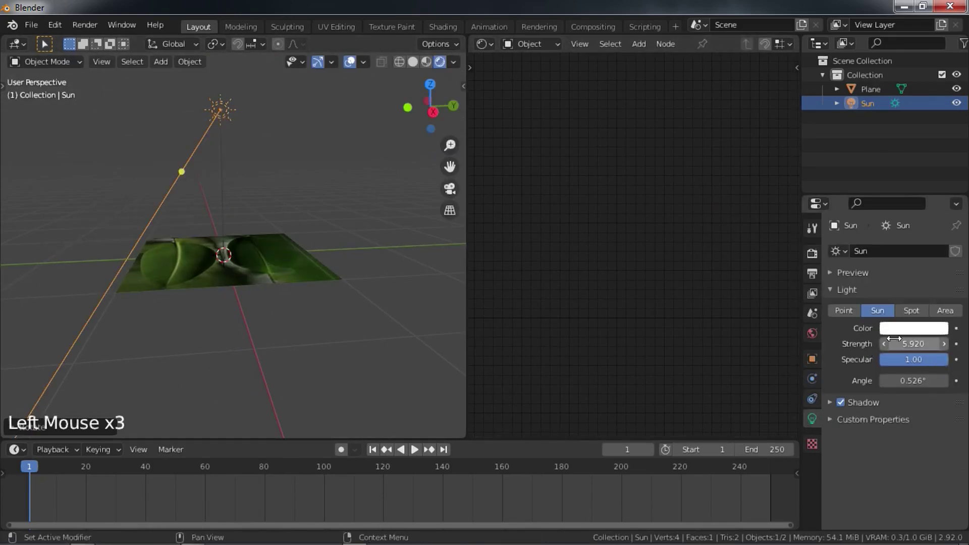
{"action": "middle_click", "coordinate": [259, 353]}
{"action": "scroll", "scroll_direction": "up", "scroll_amount": 3}
{"action": "middle_click", "coordinate": [272, 263]}
{"action": "middle_click", "coordinate": [288, 316]}
{"action": "scroll", "scroll_direction": "up", "scroll_amount": 3}
{"action": "middle_click", "coordinate": [262, 259]}
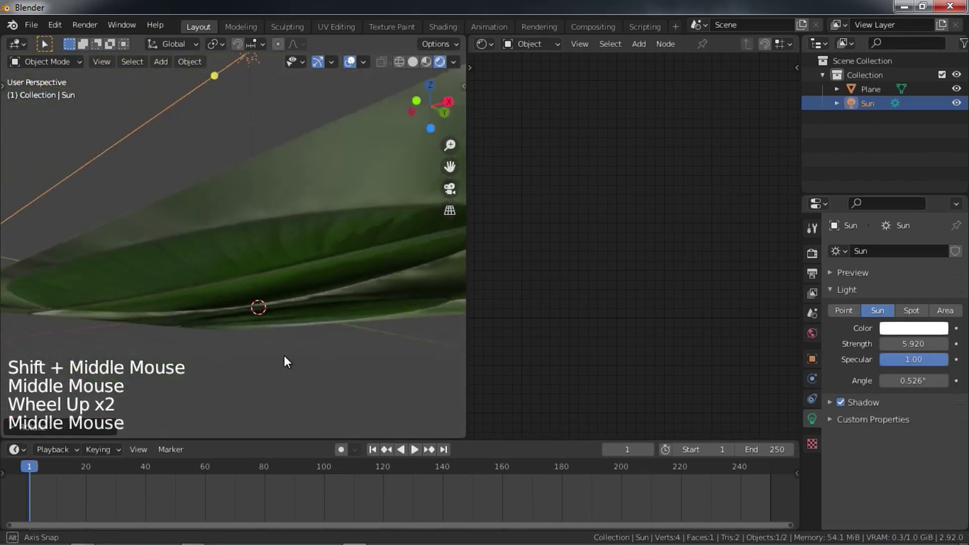
- Reselect the plane and orbit around it to check the brightened leaf texture
{"action": "left_click", "coordinate": [277, 300]}
{"action": "scroll", "scroll_direction": "down", "scroll_amount": 3}
{"action": "middle_click", "coordinate": [312, 329]}
{"action": "middle_click", "coordinate": [650, 277]}
{"action": "scroll", "scroll_direction": "up", "scroll_amount": 3}
{"action": "middle_click", "coordinate": [677, 268]}
{"action": "scroll", "scroll_direction": "down", "scroll_amount": 3}
{"action": "middle_click", "coordinate": [667, 308]}
{"action": "scroll", "scroll_direction": "up", "scroll_amount": 3}
{"action": "middle_click", "coordinate": [294, 227]}
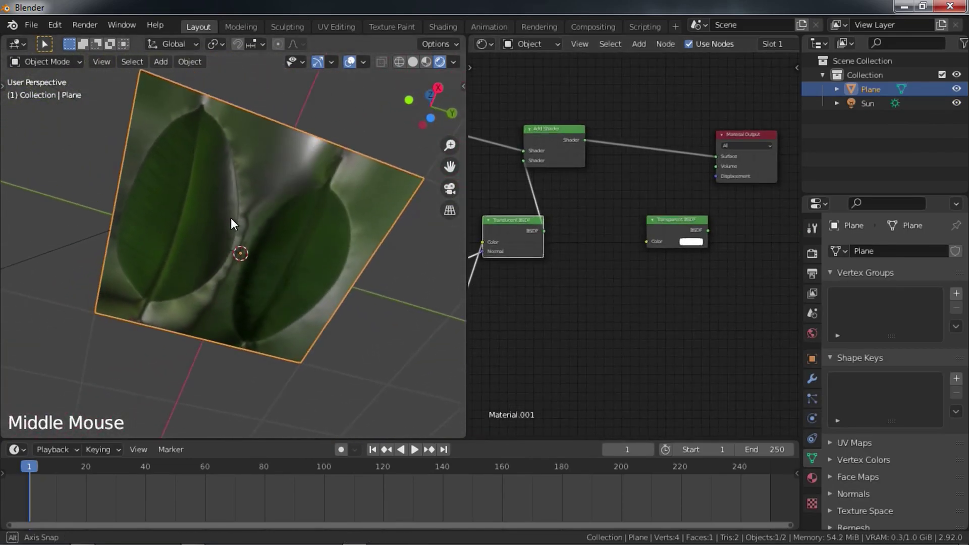
- Preview the leaf texture's output directly on the plane
{"action": "scroll", "scroll_direction": "up", "scroll_amount": 3}
{"action": "middle_click", "coordinate": [229, 217]}
{"action": "scroll", "scroll_direction": "down", "scroll_amount": 3}
{"action": "middle_click", "coordinate": [241, 233]}
{"action": "middle_click", "coordinate": [228, 222]}
{"action": "middle_click", "coordinate": [617, 226]}
{"action": "middle_click", "coordinate": [601, 273]}
{"action": "left_click", "coordinate": [584, 327]}
{"action": "middle_click", "coordinate": [576, 311]}
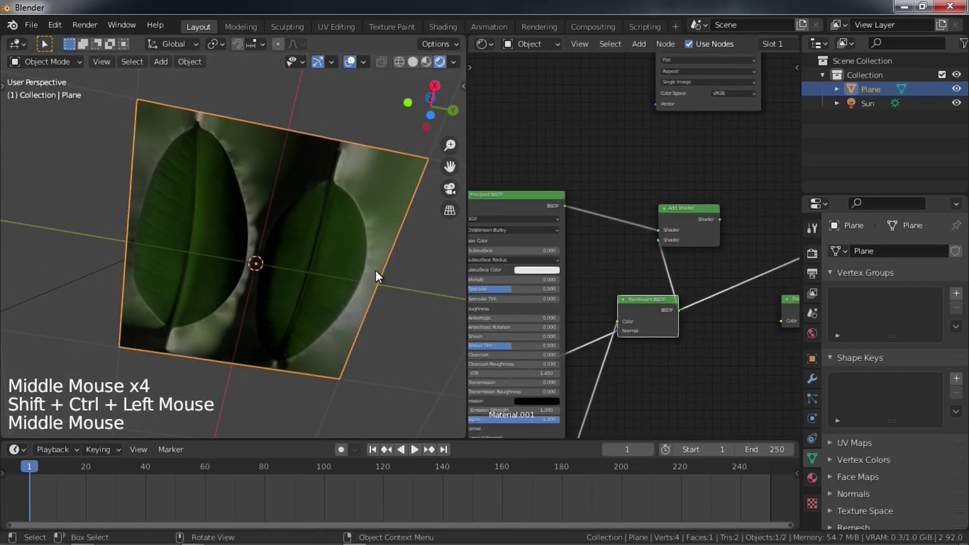
{"action": "middle_click", "coordinate": [589, 284]}
{"action": "left_click", "coordinate": [600, 238]}
{"action": "middle_click", "coordinate": [402, 222]}
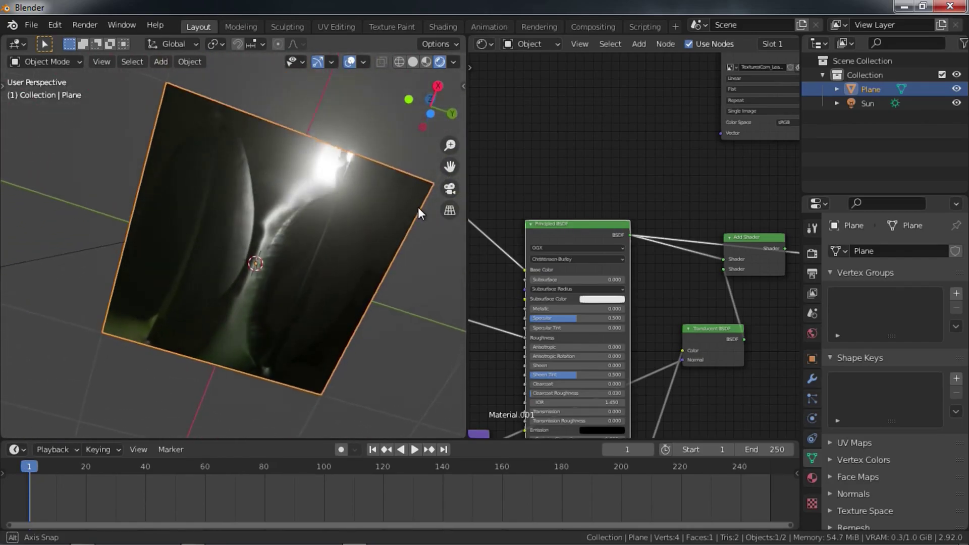
- Add a Transparent BSDF and a Mix Shader driven by the leaf texture's alpha
{"action": "middle_click", "coordinate": [607, 291]}
{"action": "scroll", "scroll_direction": "down", "scroll_amount": 3}
{"action": "scroll", "scroll_direction": "up", "scroll_amount": 3}
{"action": "left_click", "coordinate": [609, 145]}
{"action": "middle_click", "coordinate": [621, 308]}
{"action": "scroll", "scroll_direction": "up", "scroll_amount": 3}
{"action": "key", "text": "shift+a"}
{"action": "left_click", "coordinate": [712, 380]}
{"action": "right_click", "coordinate": [697, 220]}
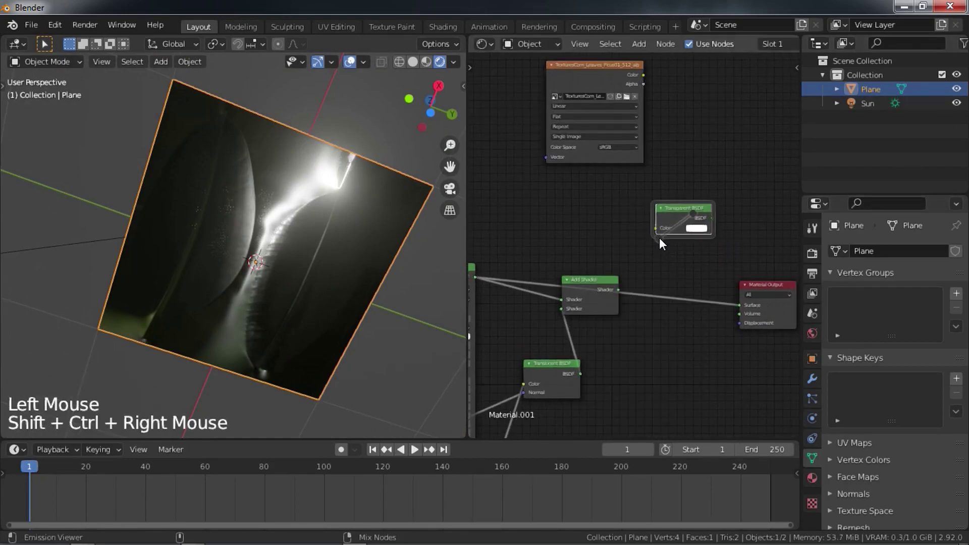
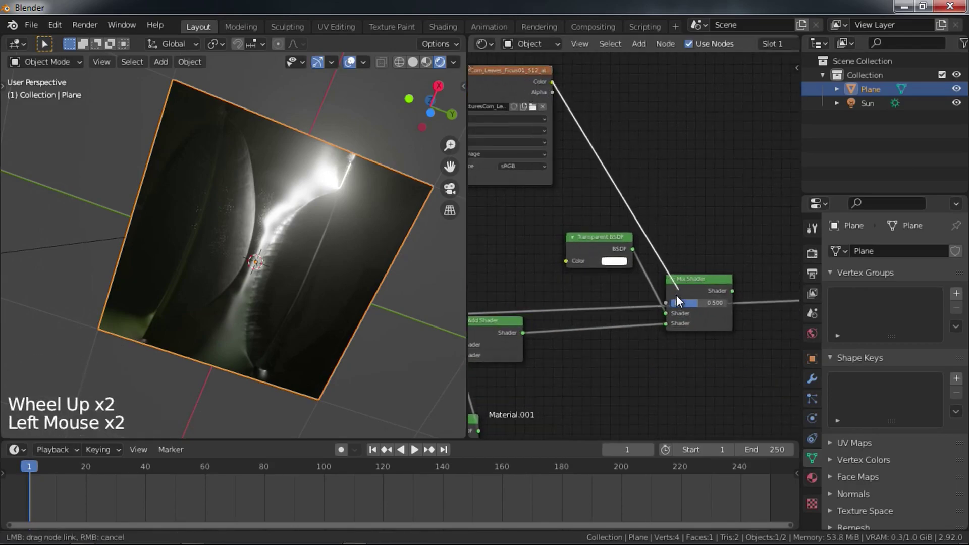
- Wire the Transparent and Add shaders into the Mix Shader and feed the Material Output surface
{"action": "middle_click", "coordinate": [618, 305]}
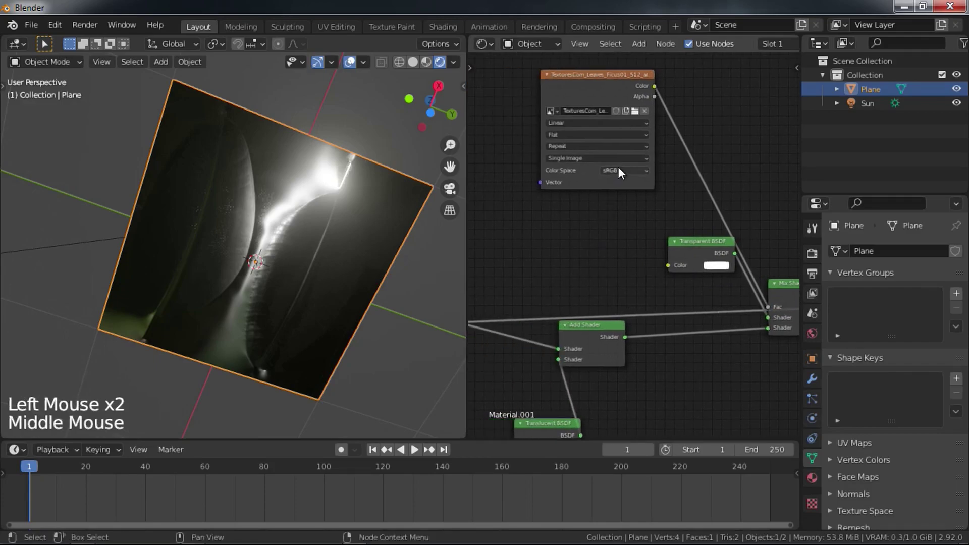
{"action": "left_click", "coordinate": [619, 174]}
{"action": "middle_click", "coordinate": [599, 301]}
{"action": "scroll", "scroll_direction": "down", "scroll_amount": 3}
{"action": "middle_click", "coordinate": [528, 202]}
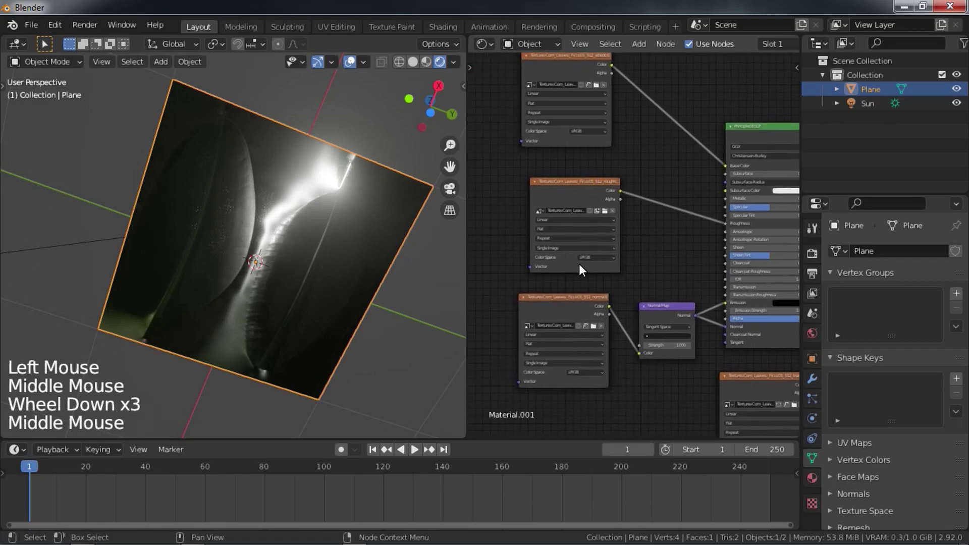
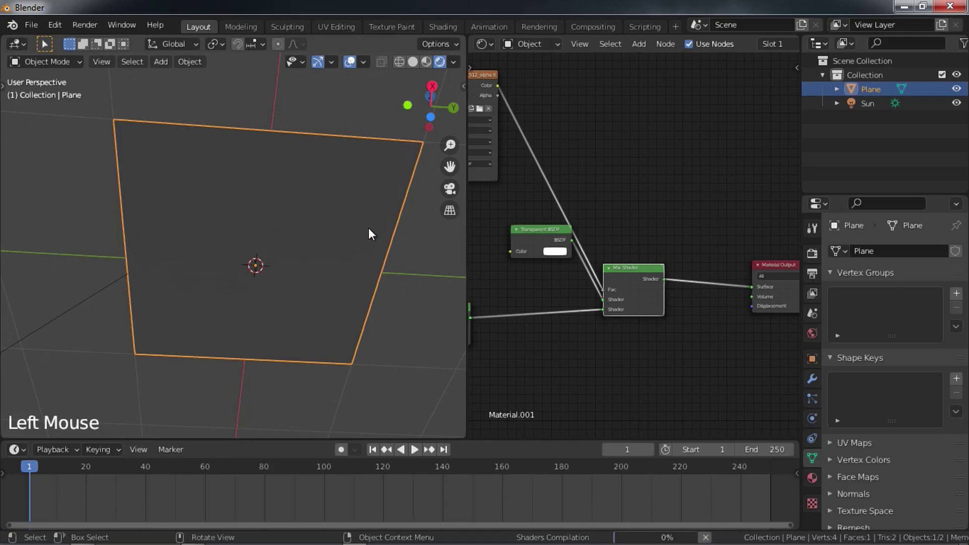
- Set the leaf material's blend mode to Alpha Blend and turn off Show Backface
{"action": "middle_click", "coordinate": [350, 248]}
{"action": "scroll", "scroll_direction": "up", "scroll_amount": 3}
{"action": "middle_click", "coordinate": [333, 182]}
{"action": "middle_click", "coordinate": [328, 217]}
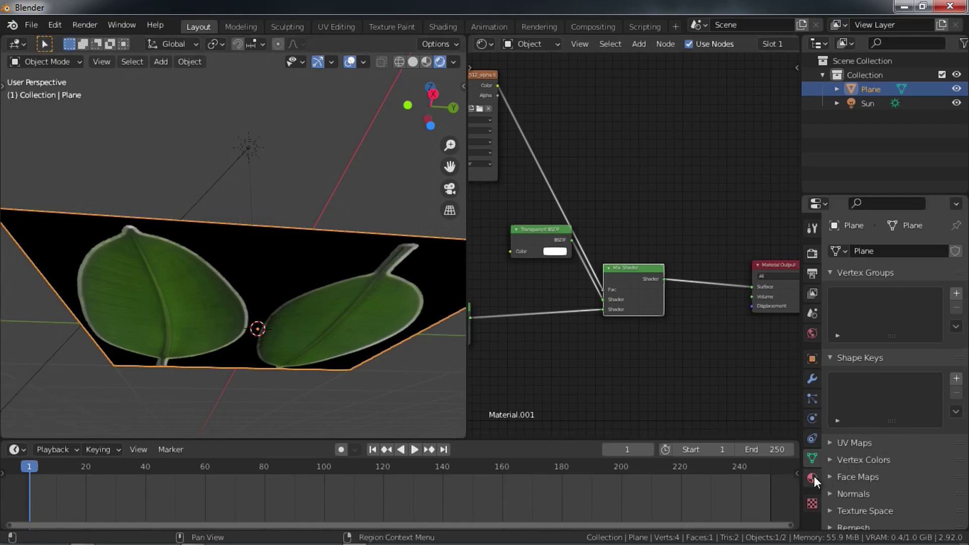
{"action": "left_click", "coordinate": [815, 482]}
{"action": "scroll", "scroll_direction": "down", "scroll_amount": 3}
{"action": "scroll", "scroll_direction": "down", "scroll_amount": 3}
{"action": "left_click", "coordinate": [921, 388]}
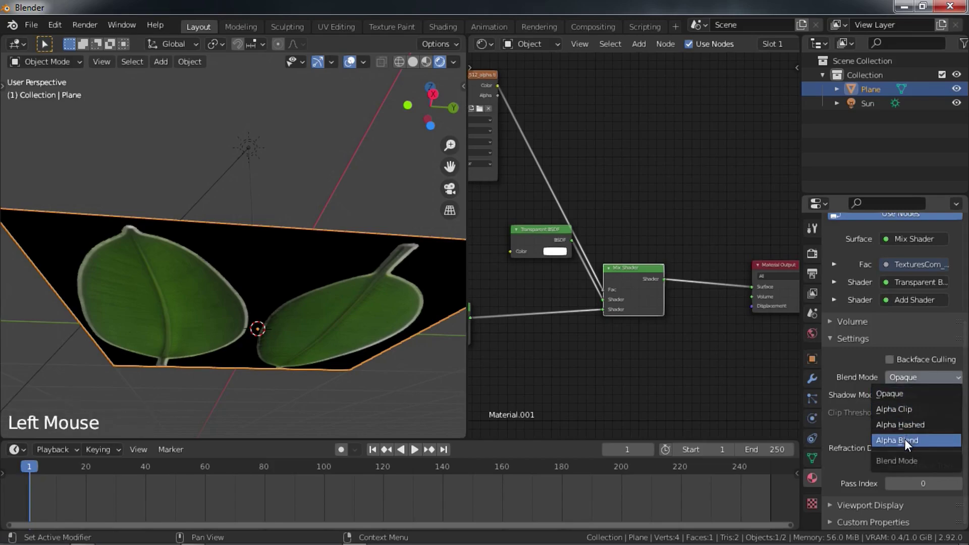
{"action": "left_click", "coordinate": [939, 402]}
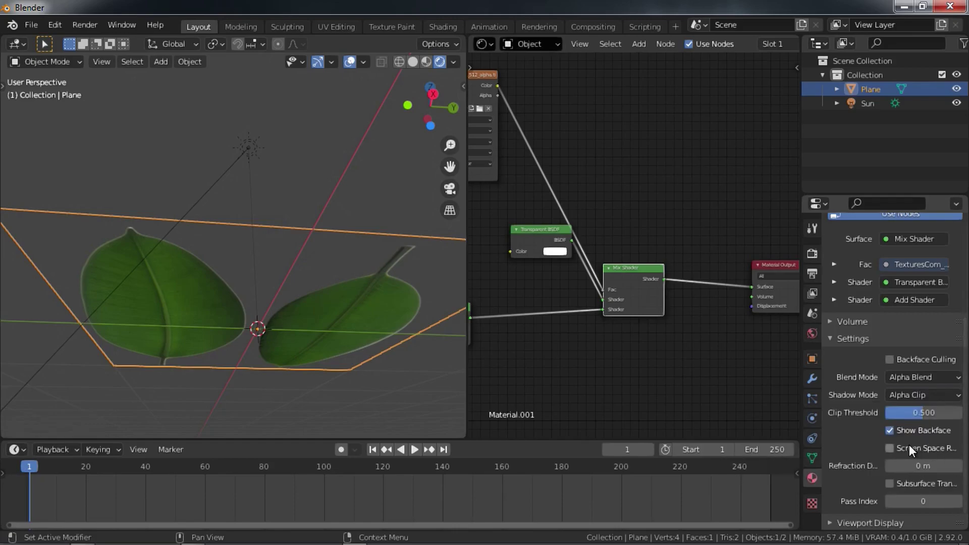
{"action": "left_click", "coordinate": [913, 449]}
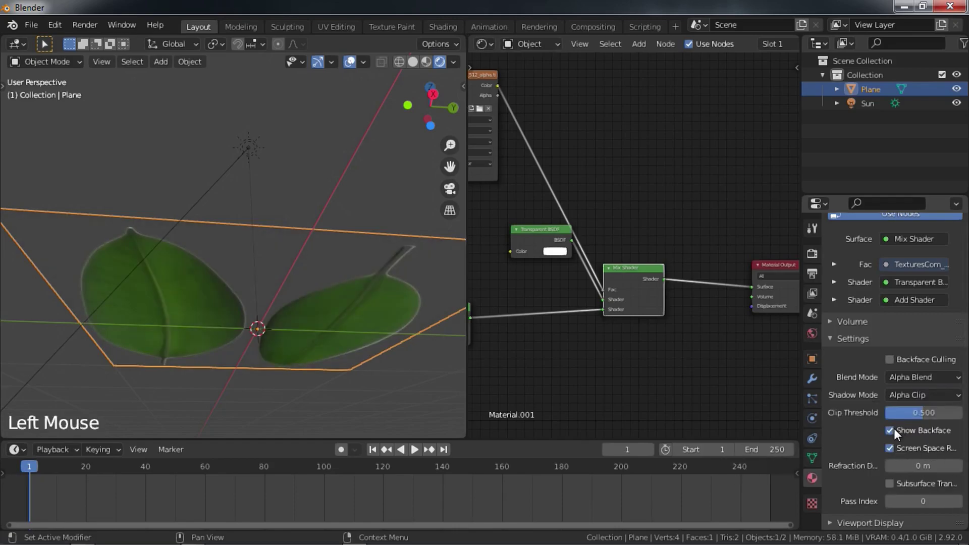
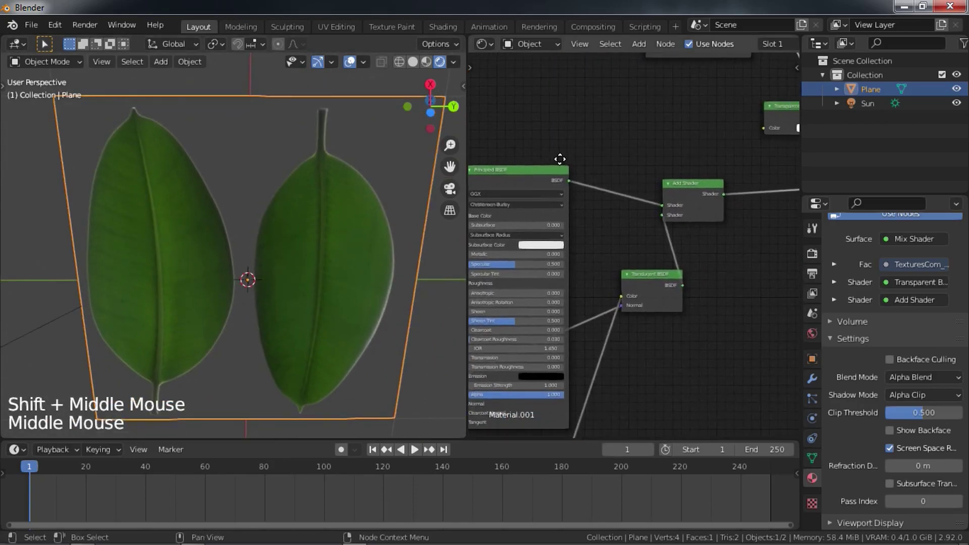
- Rewire the Translucent shader's connection into the Add Shader's second input
{"action": "scroll", "scroll_direction": "down", "scroll_amount": 3}
{"action": "middle_click", "coordinate": [668, 262]}
{"action": "left_click", "coordinate": [648, 273]}
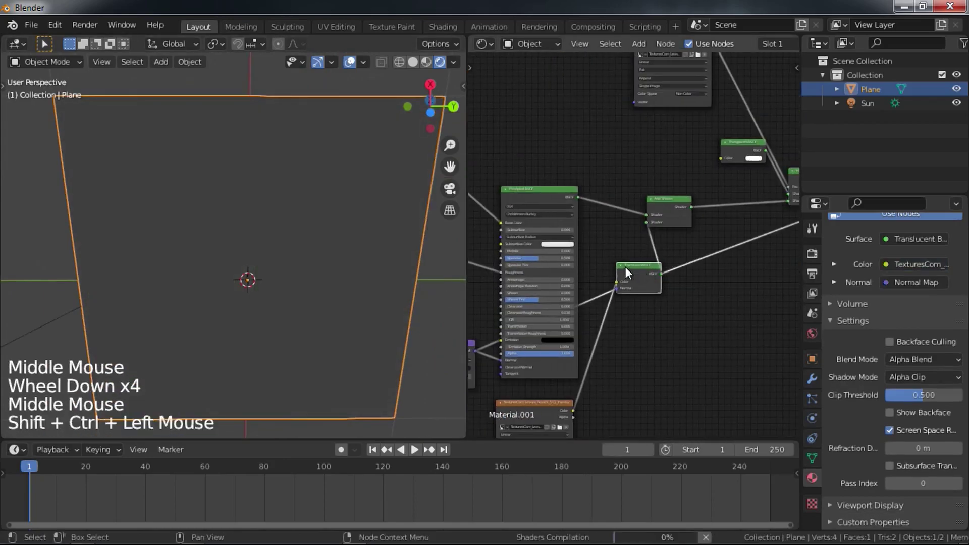
{"action": "middle_click", "coordinate": [608, 270]}
{"action": "middle_click", "coordinate": [553, 277]}
{"action": "left_click", "coordinate": [561, 224]}
{"action": "middle_click", "coordinate": [651, 280]}
{"action": "left_click", "coordinate": [741, 218]}
- Insert a new Mix Shader with factor 0.642 before the Add Shader
{"action": "middle_click", "coordinate": [561, 280]}
{"action": "middle_click", "coordinate": [573, 276]}
{"action": "scroll", "scroll_direction": "up", "scroll_amount": 3}
{"action": "middle_click", "coordinate": [709, 235]}
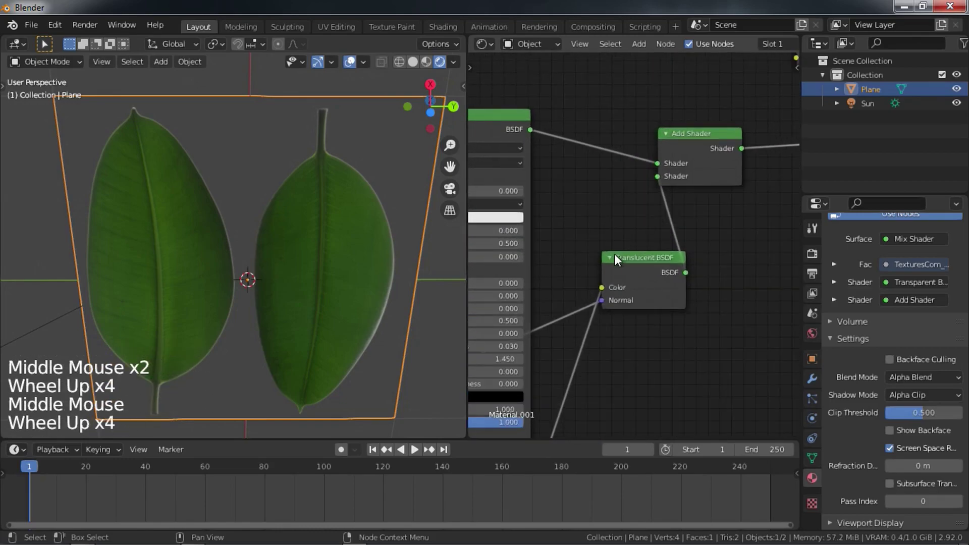
{"action": "middle_click", "coordinate": [601, 256]}
{"action": "key", "text": "shift+a"}
{"action": "key", "text": "shift+a"}
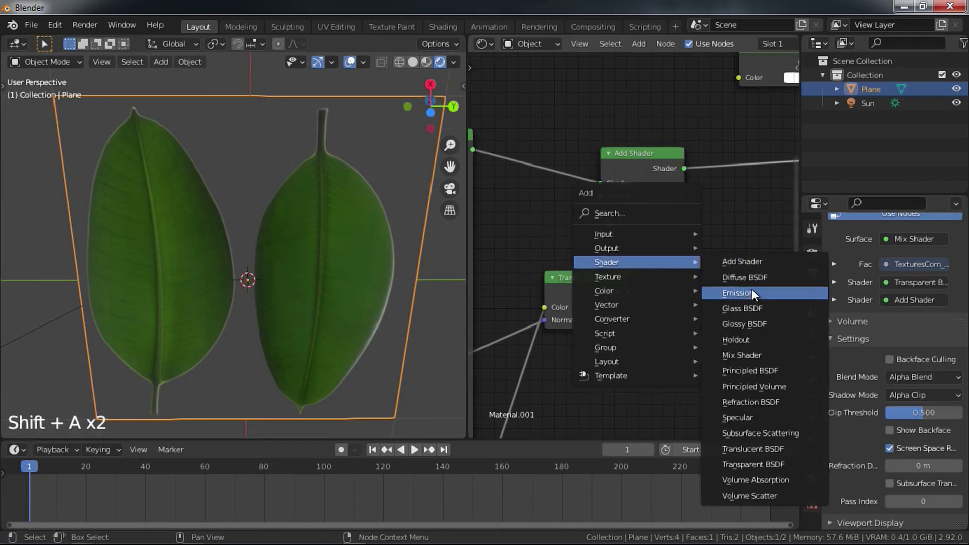
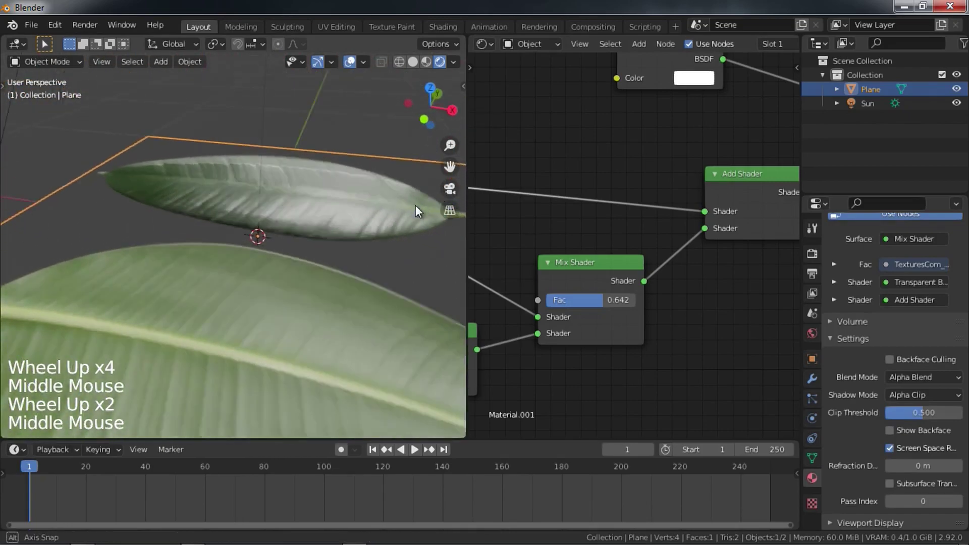
- Show the UV/Image Editor, select all the plane's UVs in Edit Mode and move them over the upper leaf
{"action": "scroll", "scroll_direction": "down", "scroll_amount": 3}
{"action": "left_click", "coordinate": [490, 50]}
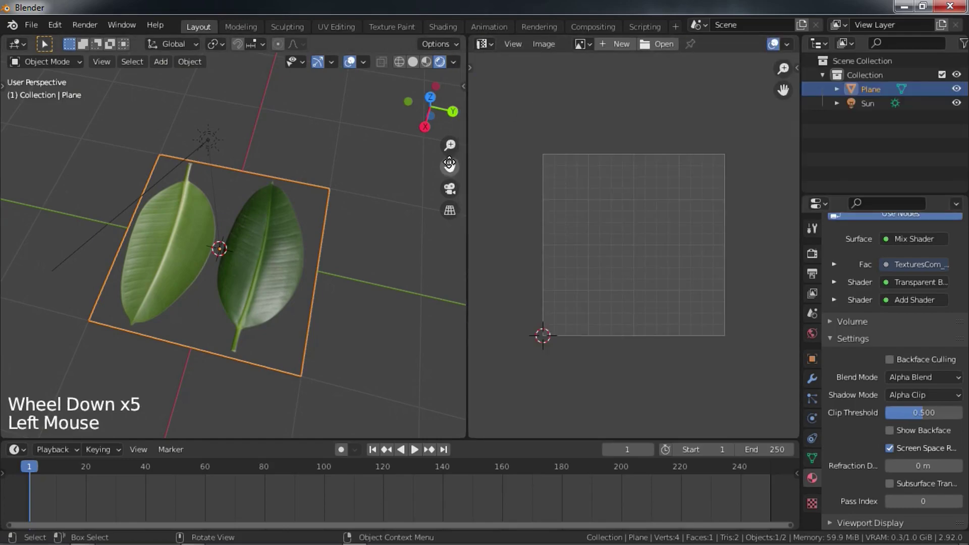
{"action": "key", "text": "Tab"}
{"action": "scroll", "scroll_direction": "up", "scroll_amount": 3}
{"action": "scroll", "scroll_direction": "down", "scroll_amount": 3}
{"action": "key", "text": "a"}
{"action": "scroll", "scroll_direction": "up", "scroll_amount": 3}
{"action": "key", "text": "g"}
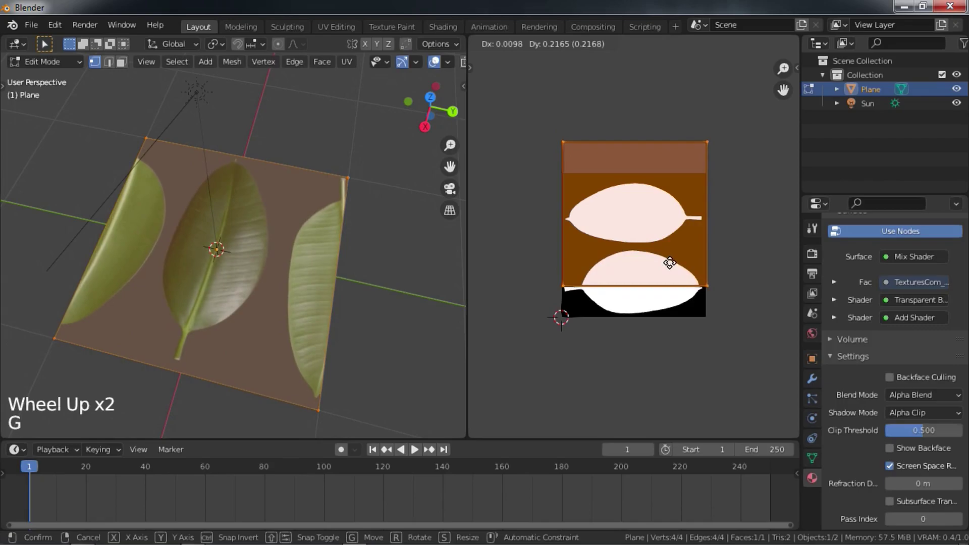
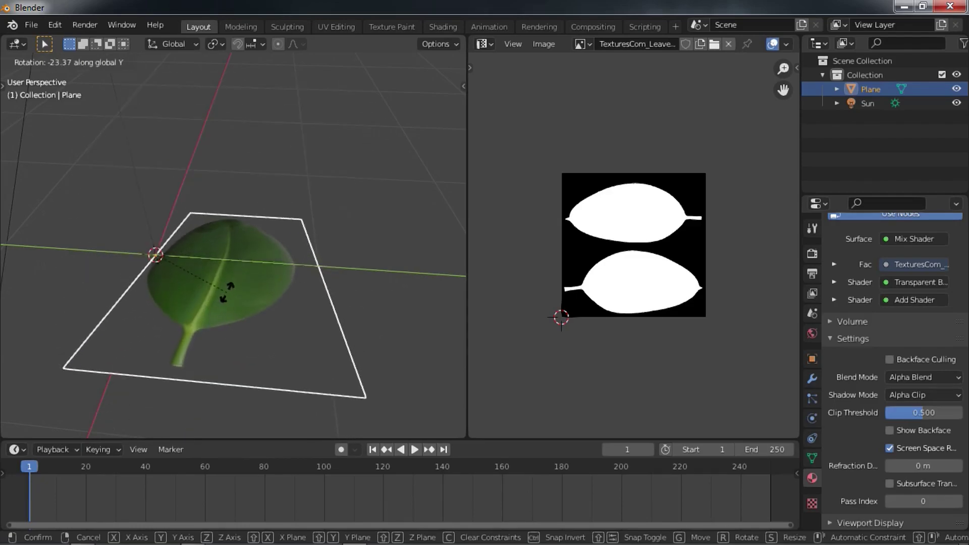
- Rotate and scale the UVs to frame the single leaf, checking the result on the plane
{"action": "middle_click", "coordinate": [273, 291]}
{"action": "scroll", "scroll_direction": "up", "scroll_amount": 3}
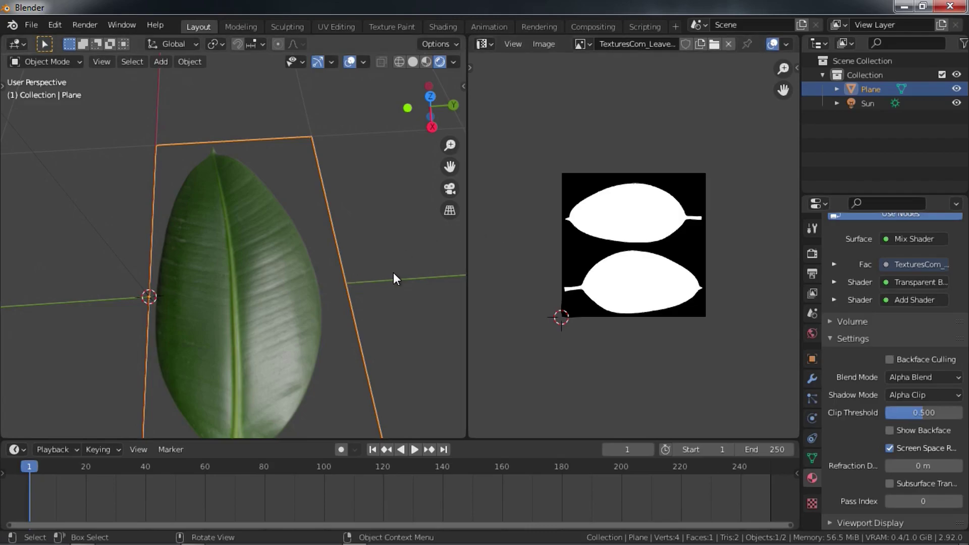
{"action": "middle_click", "coordinate": [331, 349]}
{"action": "middle_click", "coordinate": [333, 351]}
{"action": "middle_click", "coordinate": [344, 315]}
{"action": "key", "text": "r"}
{"action": "scroll", "scroll_direction": "down", "scroll_amount": 3}
{"action": "middle_click", "coordinate": [319, 299]}
{"action": "scroll", "scroll_direction": "up", "scroll_amount": 3}
{"action": "middle_click", "coordinate": [336, 307]}
{"action": "key", "text": "Tab"}
{"action": "key", "text": "a"}
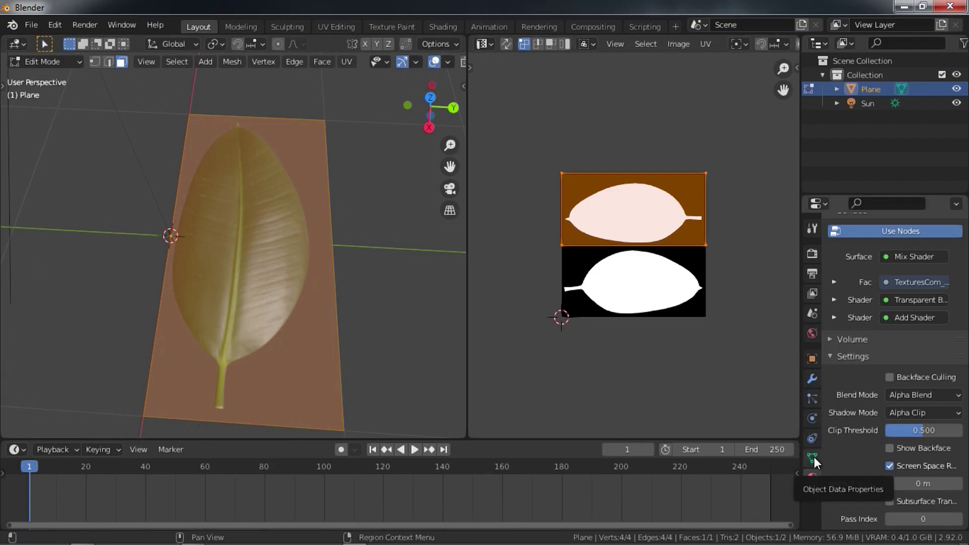
- Add a second UV map UVMap.001 and move its UVs down onto the lower leaf
{"action": "left_click", "coordinate": [817, 460]}
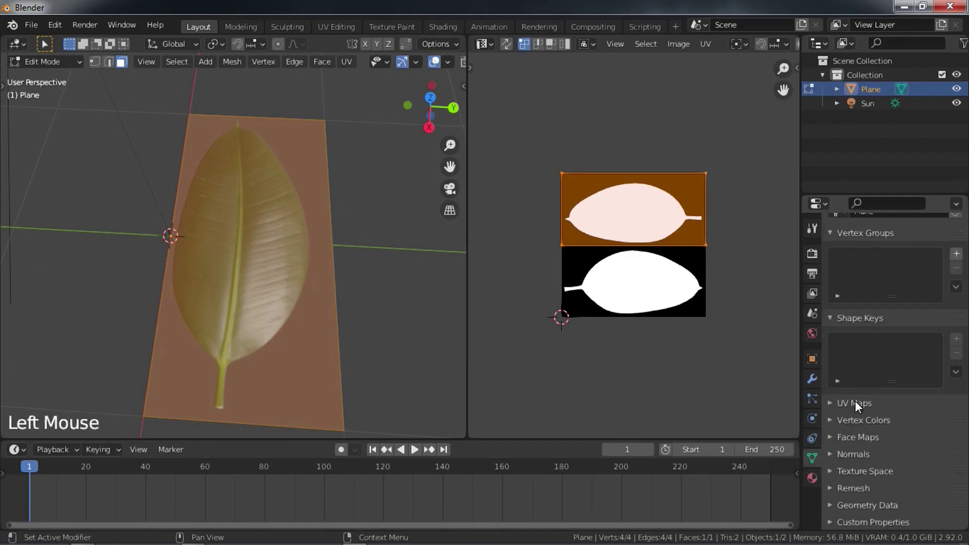
{"action": "left_click", "coordinate": [850, 406]}
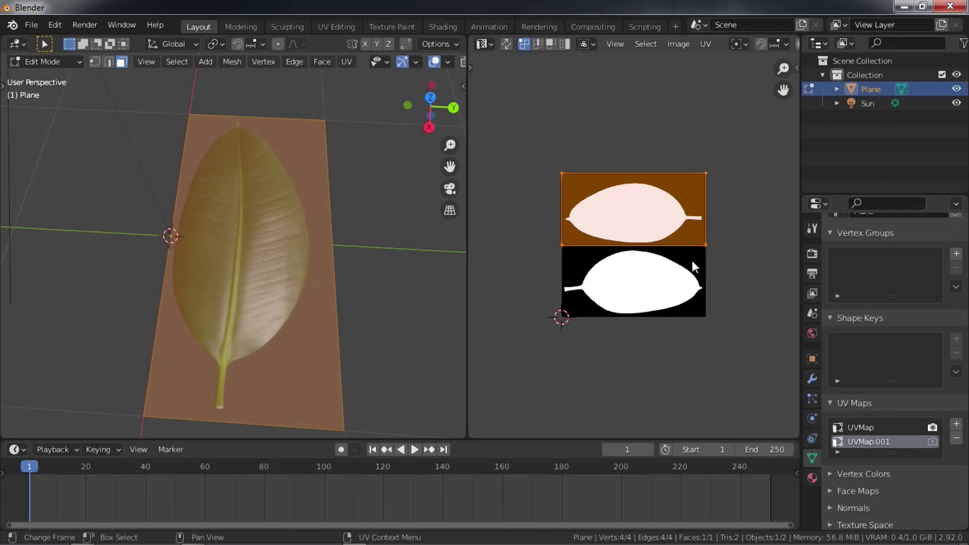
{"action": "key", "text": "g"}
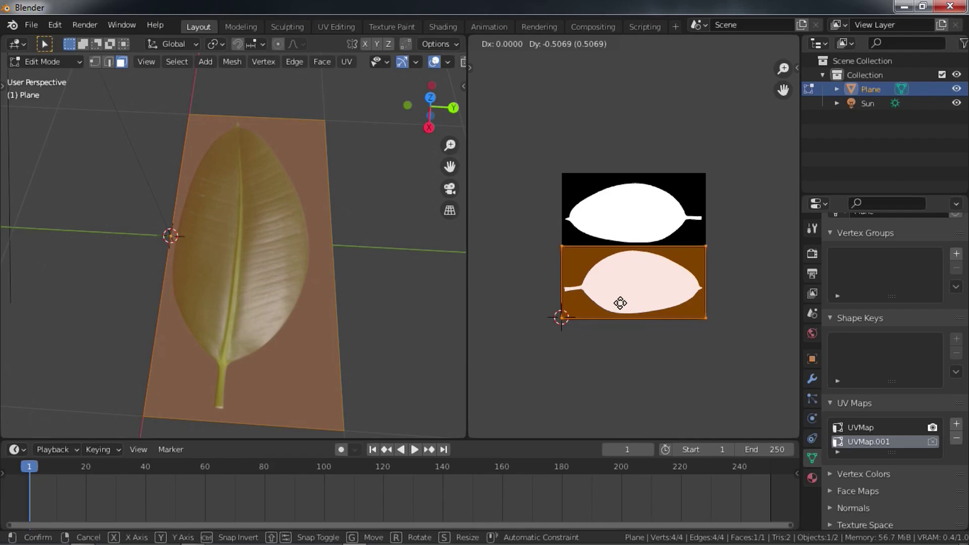
{"action": "left_click", "coordinate": [486, 47]}
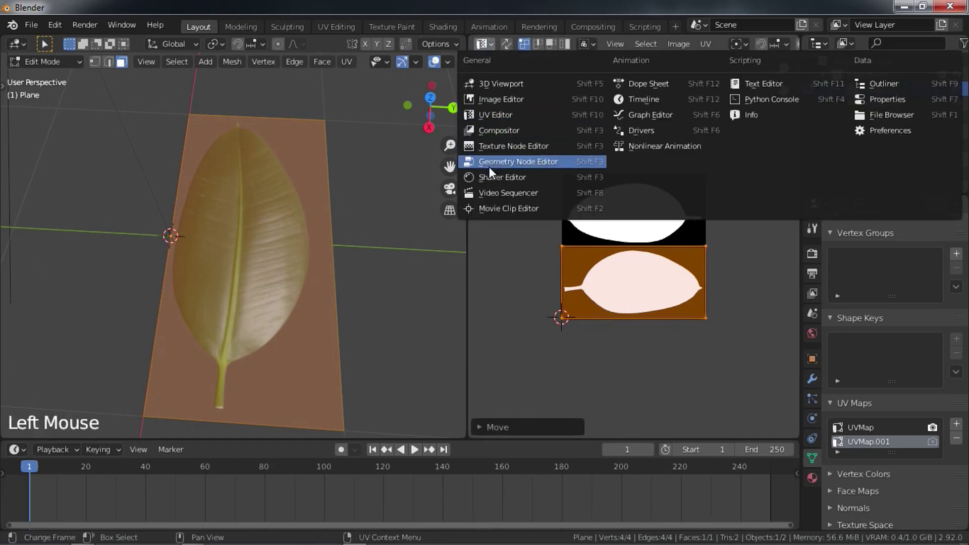
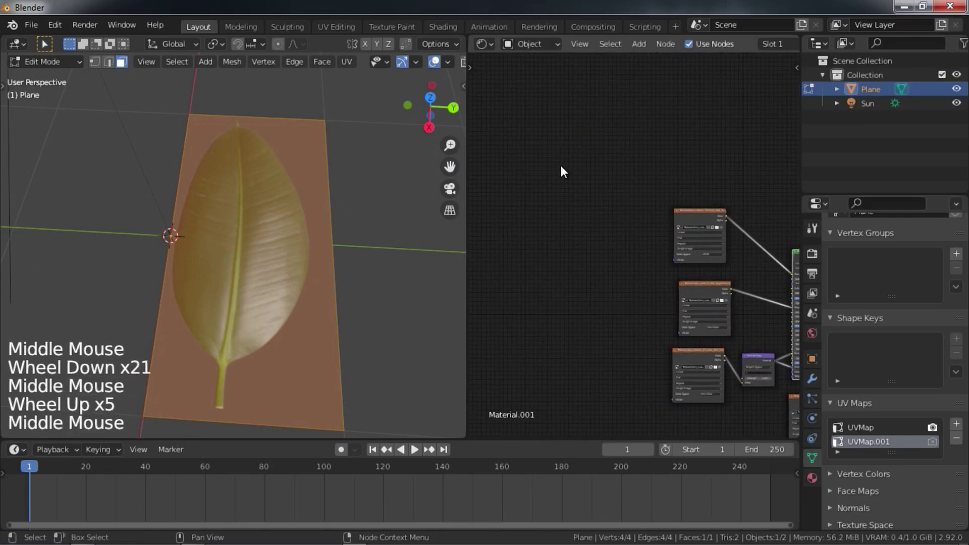
- Add a UV Map node set to UVMap.001 and wire it into the leaf texture
{"action": "key", "text": "shift+a"}
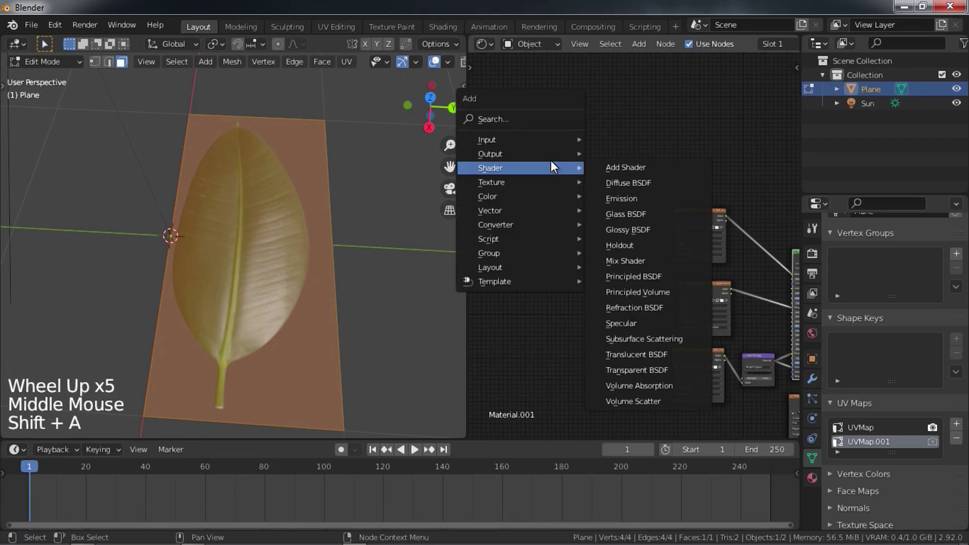
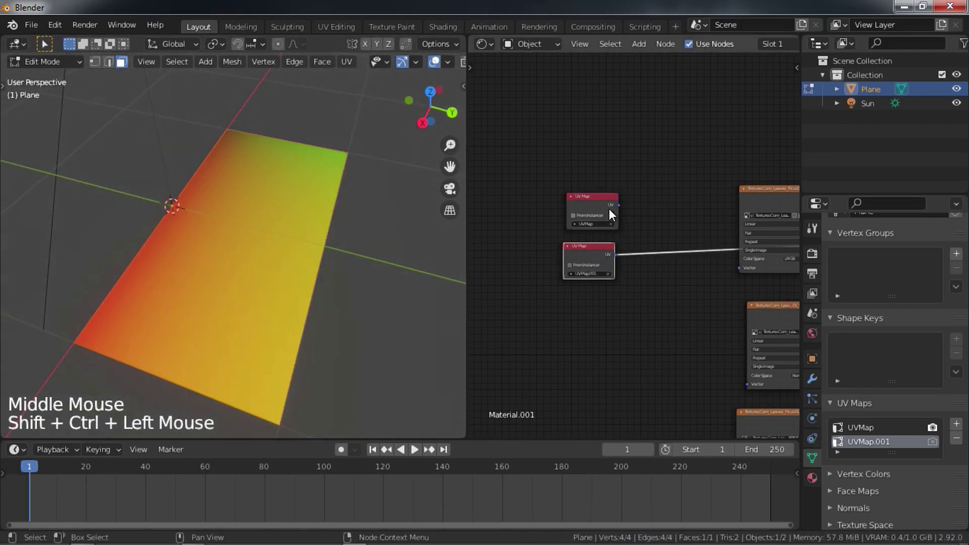
{"action": "left_click", "coordinate": [601, 255]}
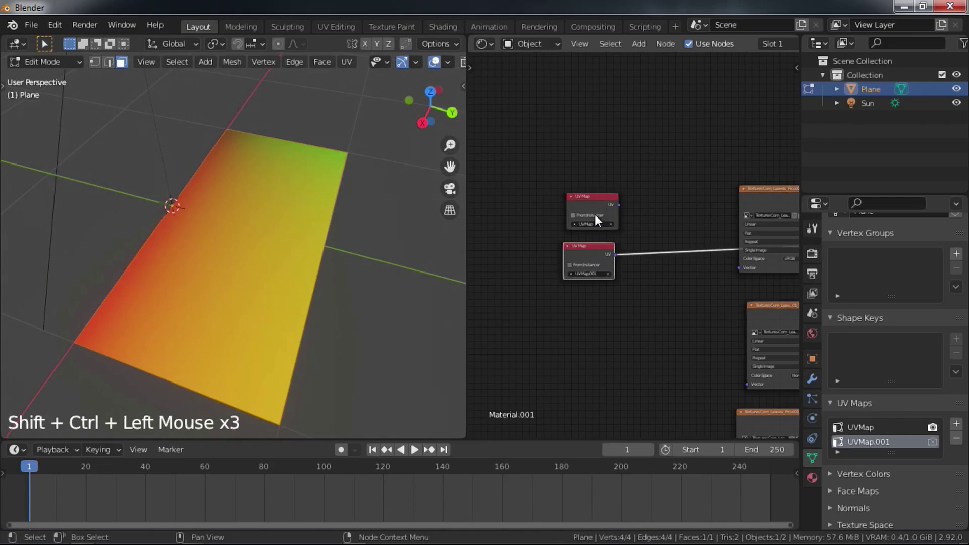
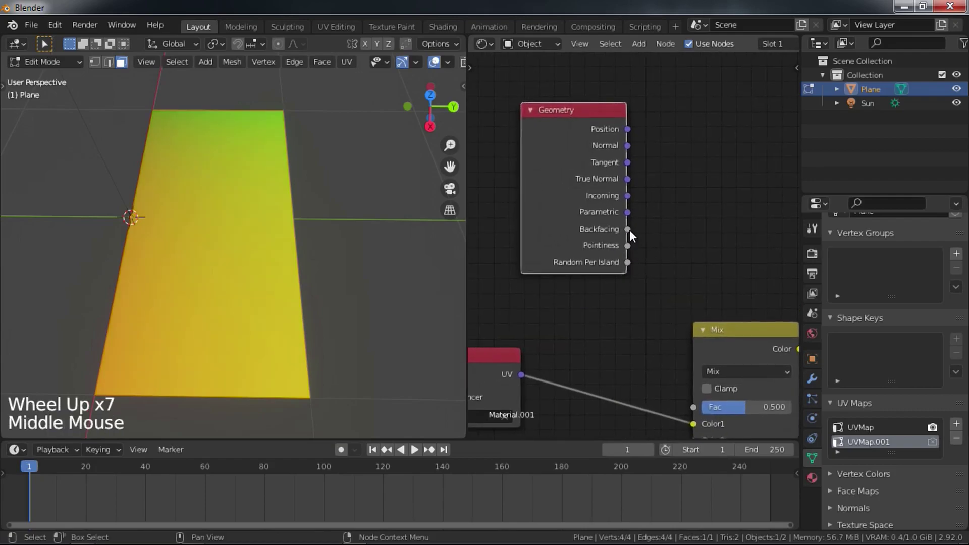
- Preview the Geometry node's Backfacing output on the plane and inspect it from above and below
{"action": "left_click", "coordinate": [612, 238]}
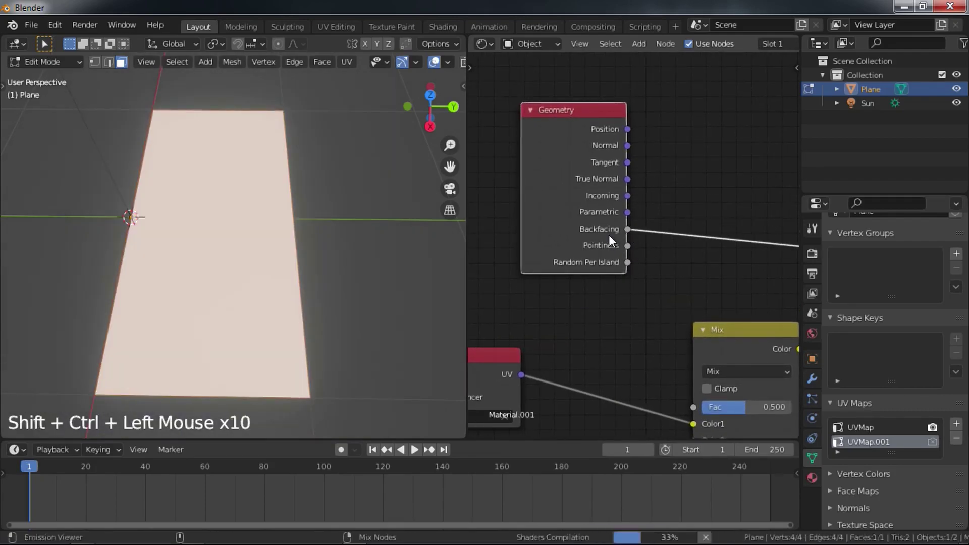
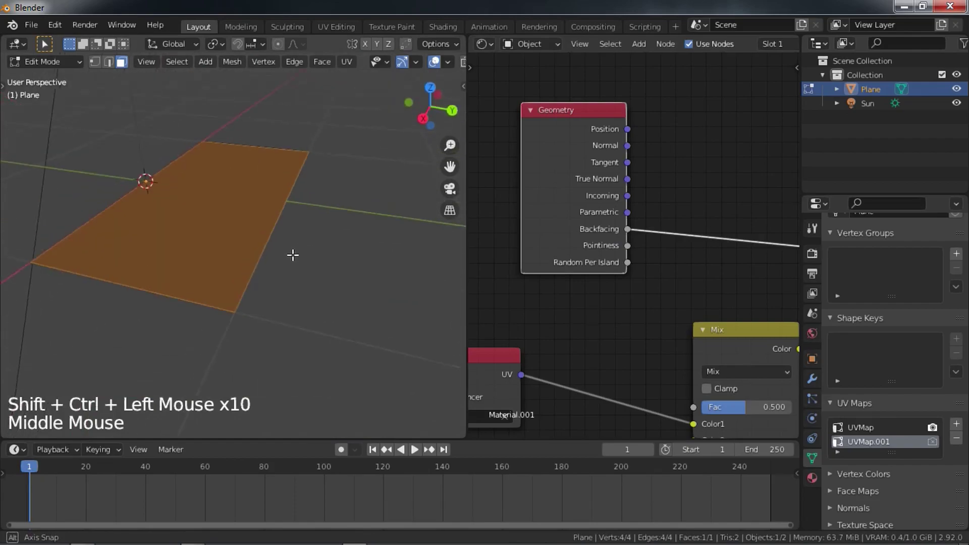
{"action": "key", "text": "Tab"}
{"action": "middle_click", "coordinate": [324, 303]}
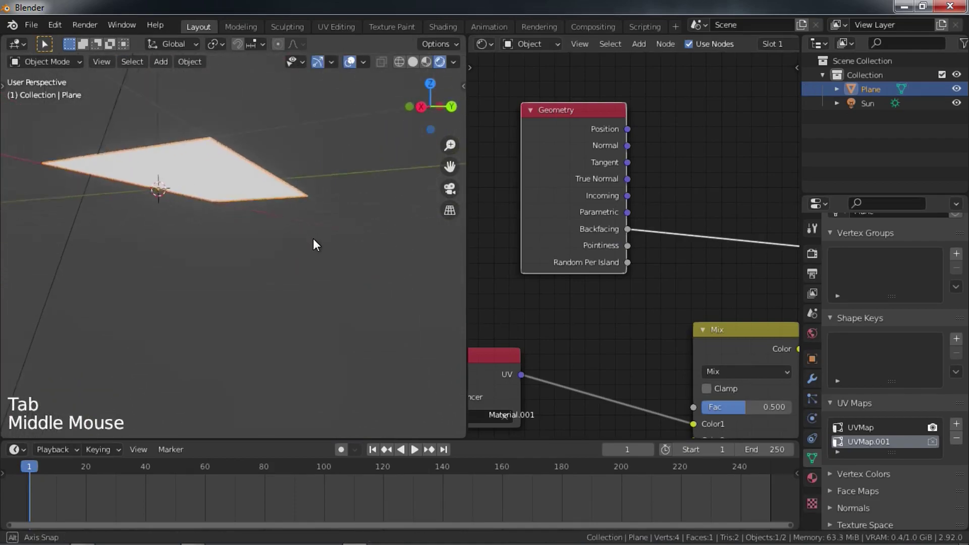
{"action": "middle_click", "coordinate": [345, 244]}
{"action": "middle_click", "coordinate": [358, 305]}
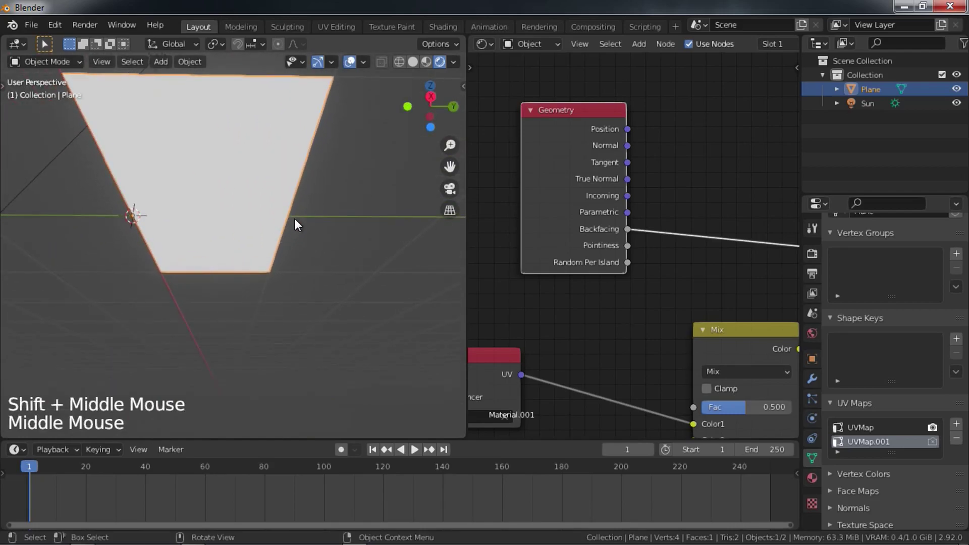
{"action": "middle_click", "coordinate": [299, 224]}
{"action": "middle_click", "coordinate": [306, 293]}
{"action": "middle_click", "coordinate": [333, 326]}
{"action": "scroll", "scroll_direction": "down", "scroll_amount": 3}
{"action": "middle_click", "coordinate": [378, 302]}
{"action": "scroll", "scroll_direction": "up", "scroll_amount": 3}
{"action": "middle_click", "coordinate": [366, 341]}
{"action": "middle_click", "coordinate": [382, 340]}
{"action": "middle_click", "coordinate": [656, 343]}
{"action": "scroll", "scroll_direction": "down", "scroll_amount": 3}
{"action": "middle_click", "coordinate": [593, 258]}
{"action": "scroll", "scroll_direction": "up", "scroll_amount": 3}
{"action": "scroll", "scroll_direction": "up", "scroll_amount": 3}
- Drive the Mix node's factor with Backfacing and preview the blended UV coordinates as colours on the plane
{"action": "left_click", "coordinate": [580, 135]}
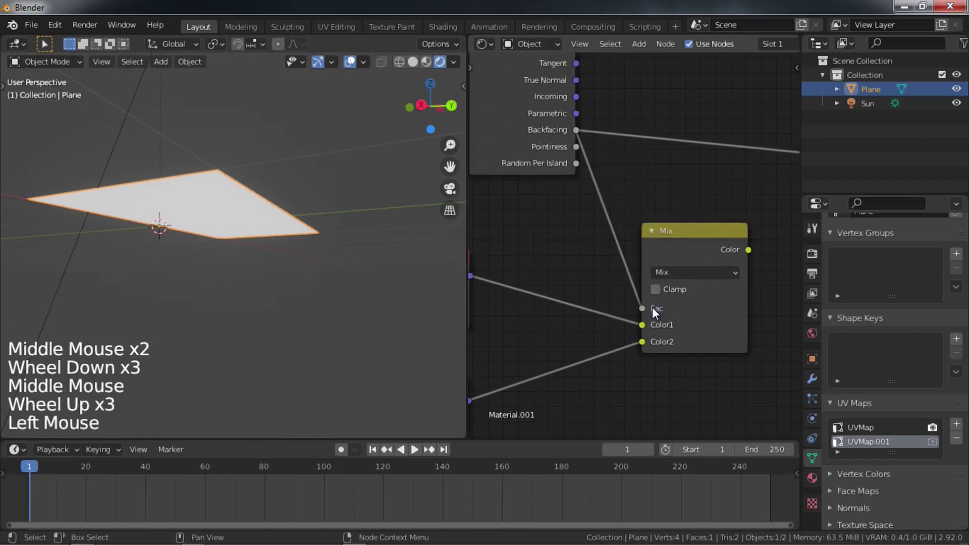
{"action": "middle_click", "coordinate": [708, 237]}
{"action": "left_click", "coordinate": [643, 225]}
{"action": "middle_click", "coordinate": [271, 295]}
{"action": "middle_click", "coordinate": [571, 327]}
{"action": "scroll", "scroll_direction": "down", "scroll_amount": 3}
{"action": "middle_click", "coordinate": [641, 299]}
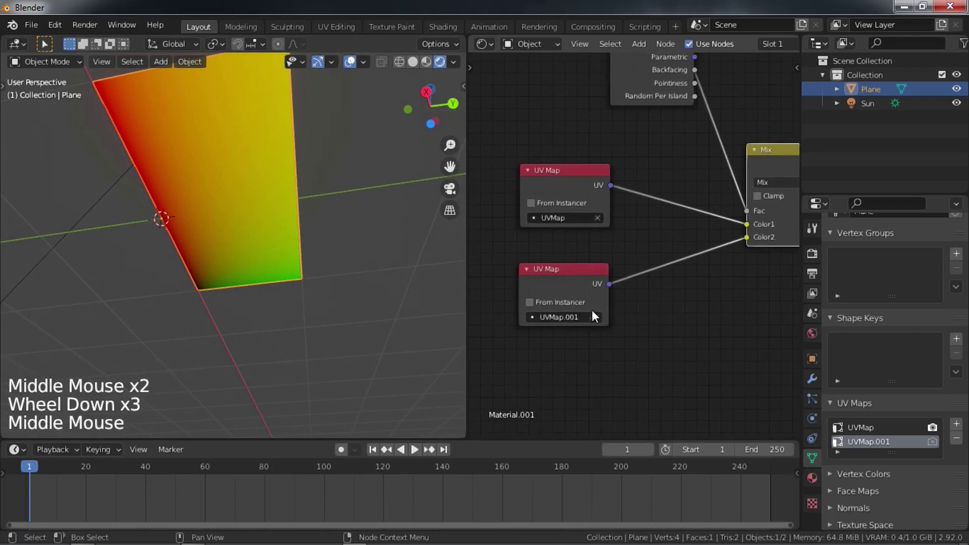
{"action": "middle_click", "coordinate": [363, 197]}
{"action": "middle_click", "coordinate": [689, 280]}
{"action": "middle_click", "coordinate": [675, 306]}
{"action": "middle_click", "coordinate": [620, 273]}
{"action": "scroll", "scroll_direction": "down", "scroll_amount": 3}
{"action": "middle_click", "coordinate": [648, 303]}
- Feed the Mix node's blended UVs into the colour, roughness and normal leaf textures' Vector inputs
{"action": "left_click", "coordinate": [592, 187]}
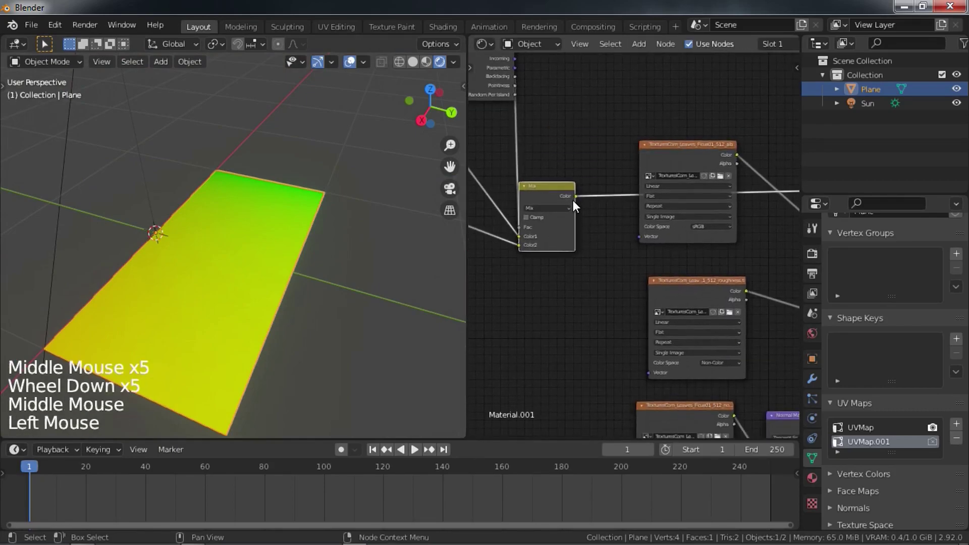
{"action": "left_click", "coordinate": [575, 202]}
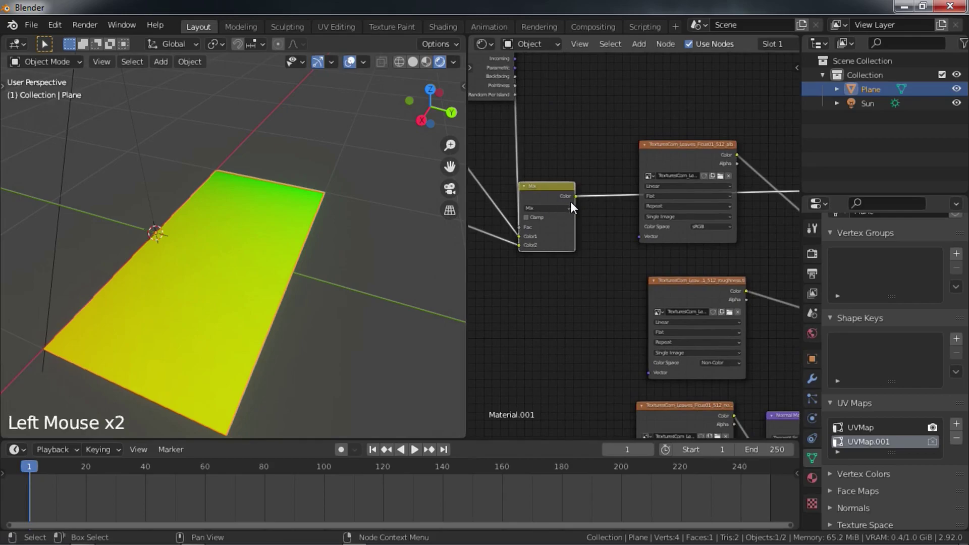
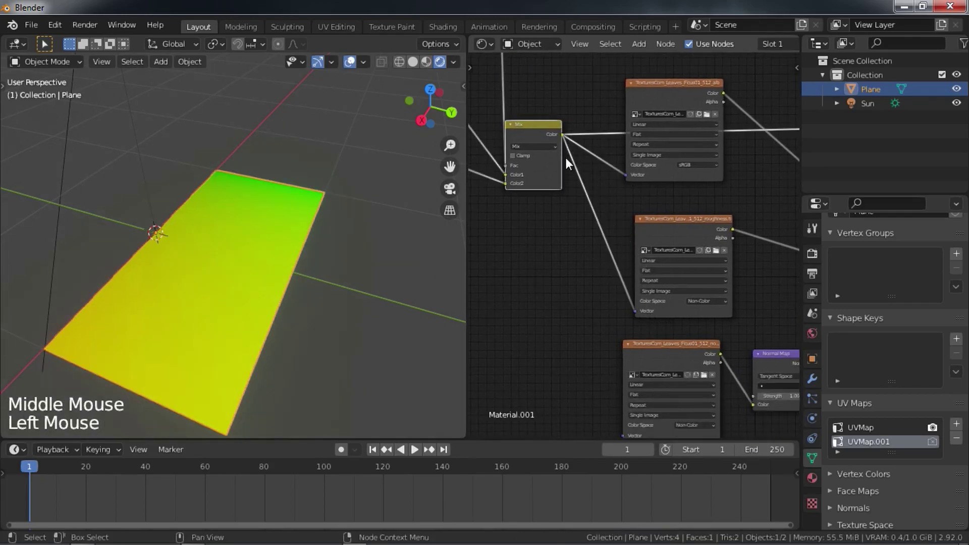
{"action": "left_click", "coordinate": [565, 140]}
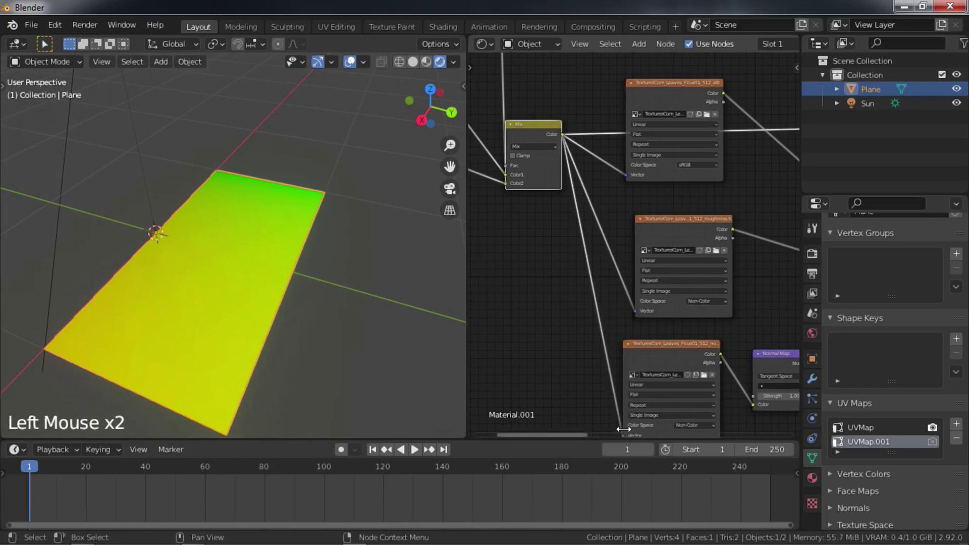
{"action": "scroll", "scroll_direction": "down", "scroll_amount": 3}
{"action": "middle_click", "coordinate": [696, 391]}
{"action": "left_click", "coordinate": [522, 133]}
{"action": "left_click", "coordinate": [519, 186]}
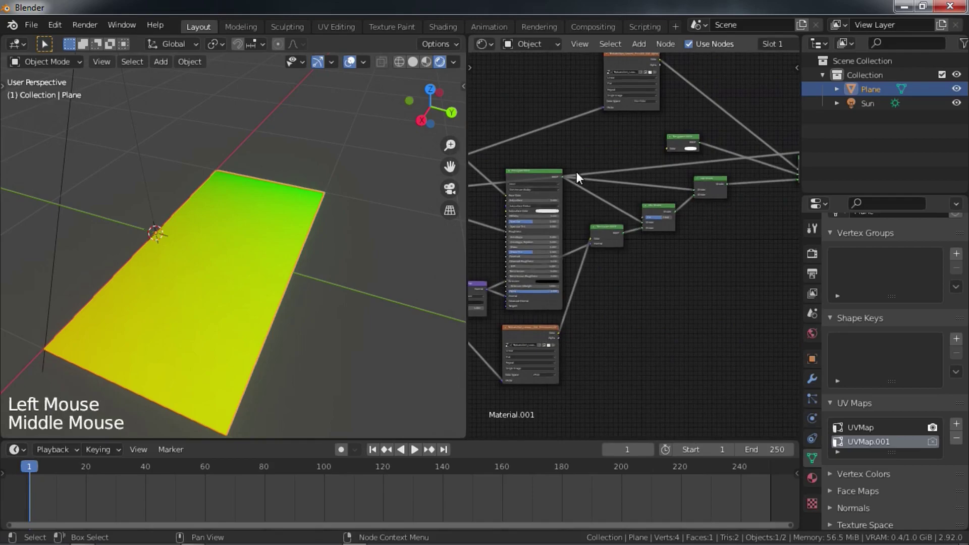
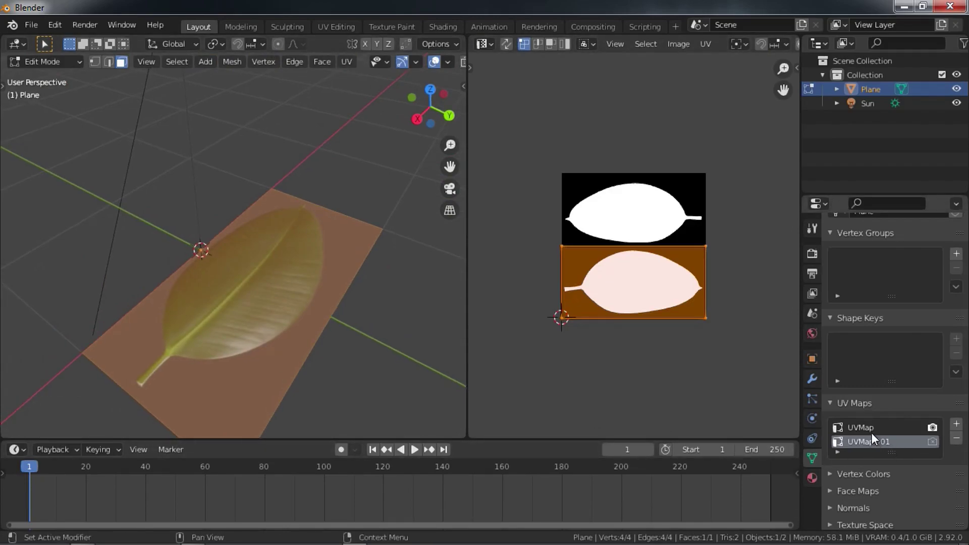
- Switch between UVMap and UVMap.001 and rotate the second map's UVs over the lower leaf of the mask
{"action": "left_click", "coordinate": [873, 432]}
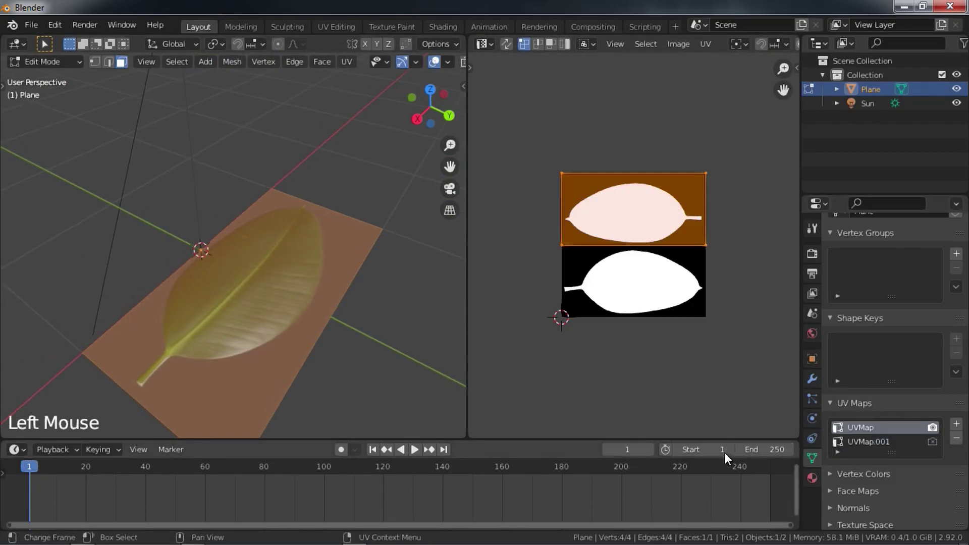
{"action": "middle_click", "coordinate": [348, 388]}
{"action": "left_click", "coordinate": [863, 449]}
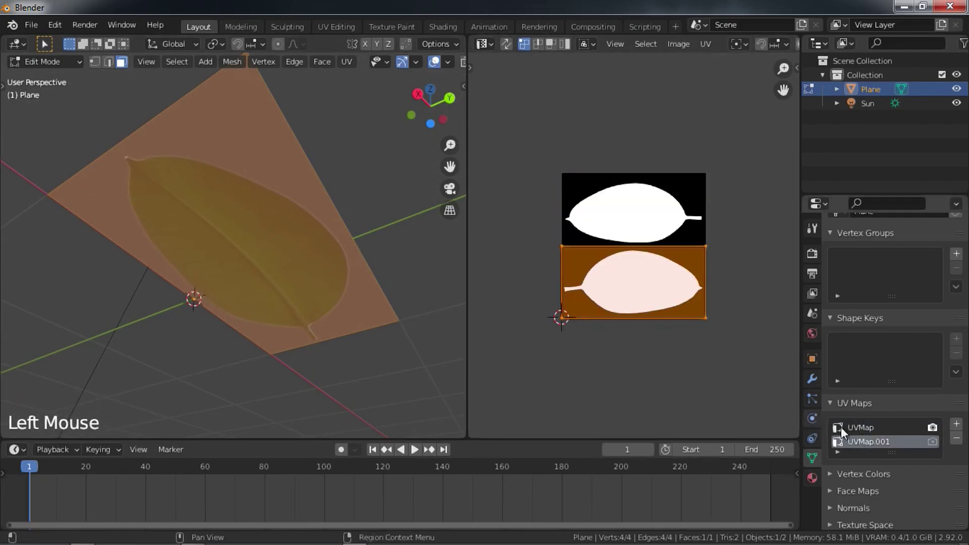
{"action": "key", "text": "r"}
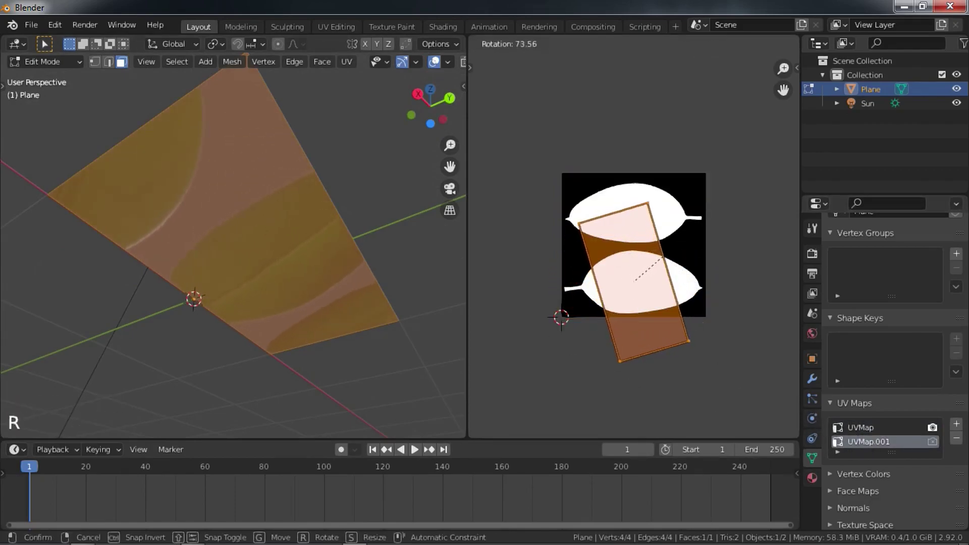
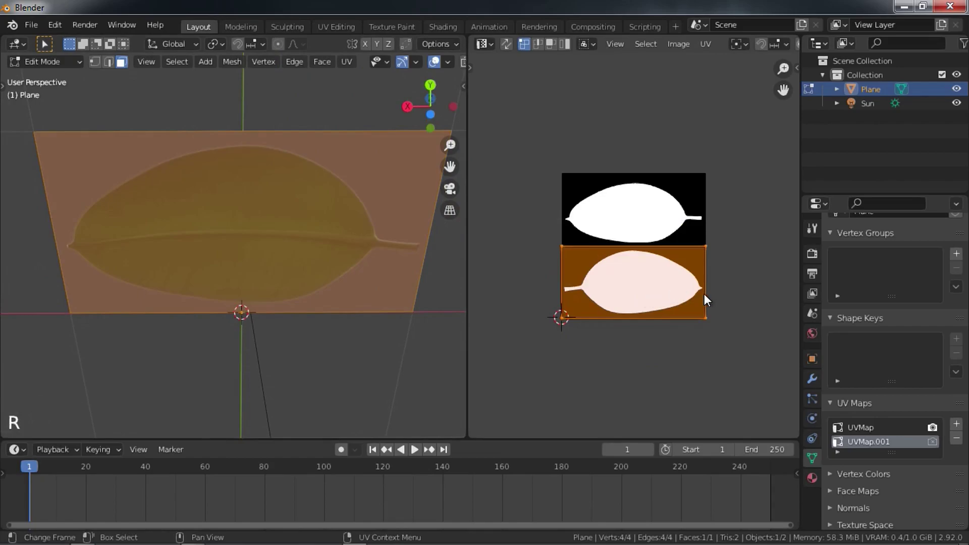
{"action": "right_click", "coordinate": [661, 295]}
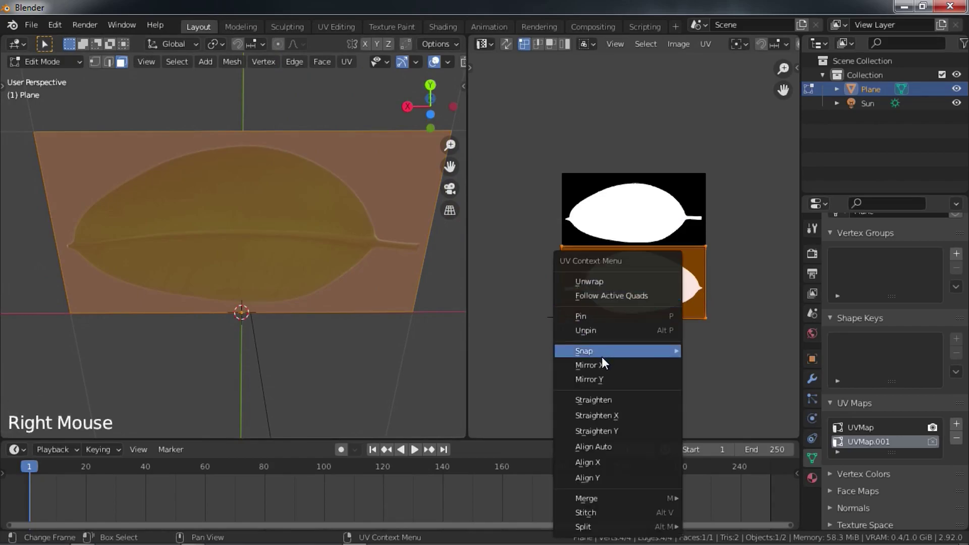
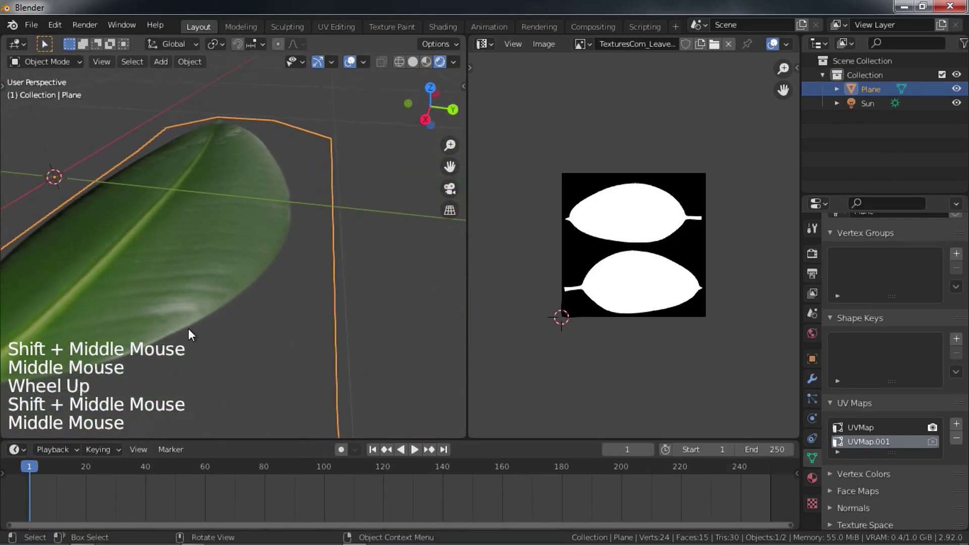
{"action": "middle_click", "coordinate": [246, 305]}
{"action": "middle_click", "coordinate": [287, 320]}
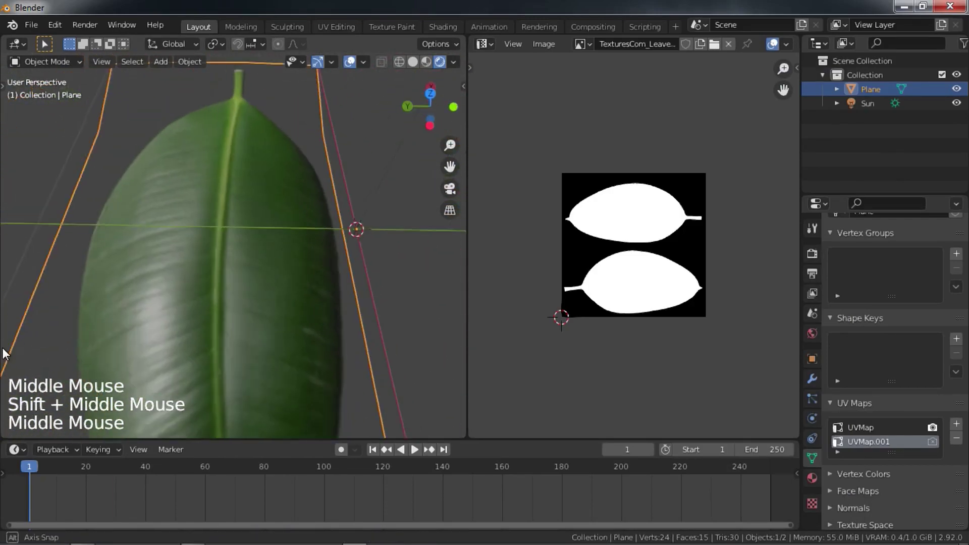
{"action": "middle_click", "coordinate": [235, 346]}
{"action": "middle_click", "coordinate": [268, 336]}
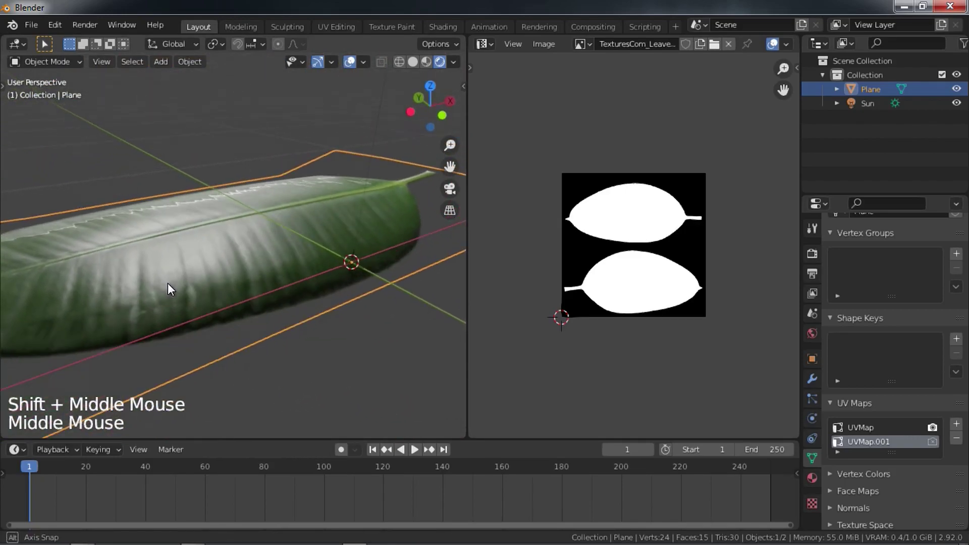
{"action": "scroll", "scroll_direction": "down", "scroll_amount": 3}
{"action": "middle_click", "coordinate": [315, 407]}
{"action": "middle_click", "coordinate": [308, 389]}
{"action": "scroll", "scroll_direction": "up", "scroll_amount": 3}
{"action": "middle_click", "coordinate": [222, 363]}
{"action": "scroll", "scroll_direction": "up", "scroll_amount": 3}
{"action": "middle_click", "coordinate": [258, 372]}
{"action": "middle_click", "coordinate": [280, 353]}
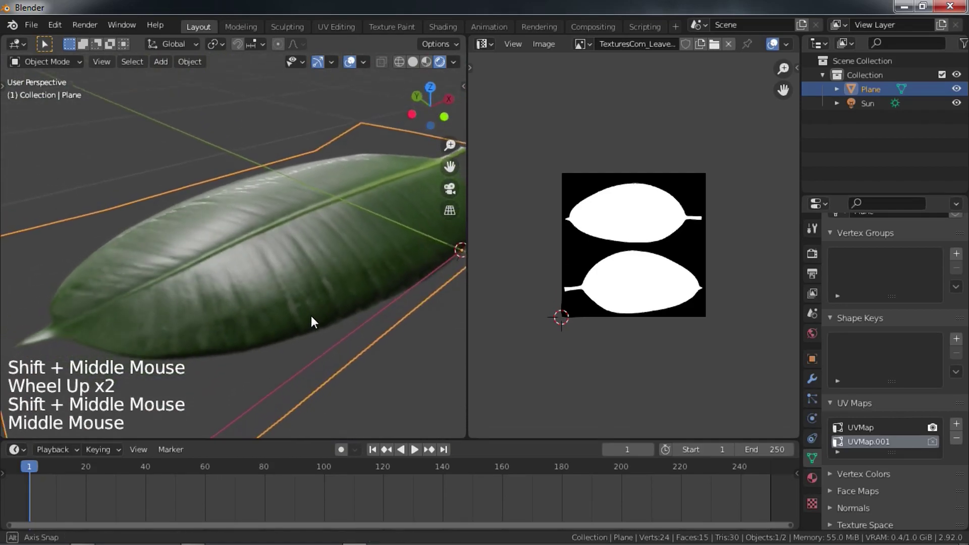
{"action": "scroll", "scroll_direction": "down", "scroll_amount": 3}
{"action": "key", "text": "r"}
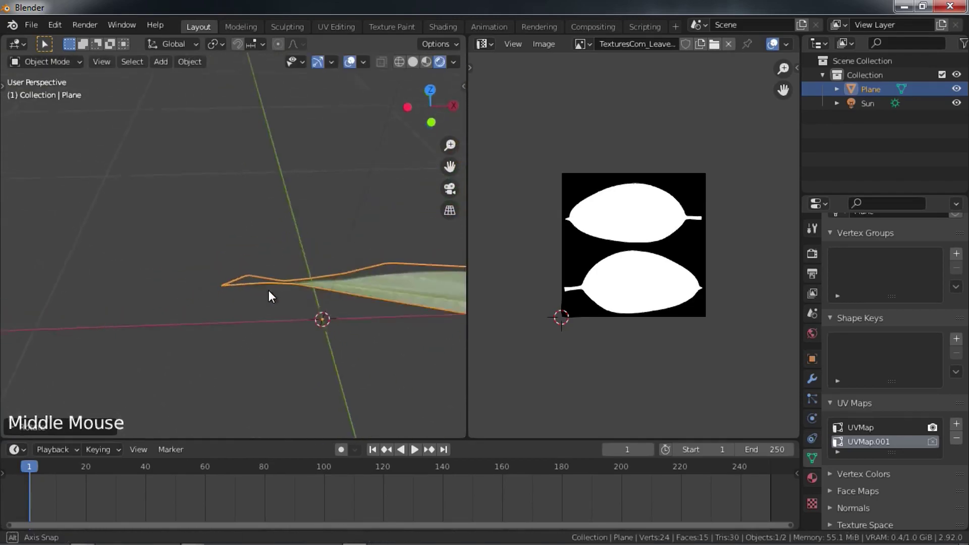
{"action": "middle_click", "coordinate": [284, 306]}
{"action": "middle_click", "coordinate": [170, 297]}
{"action": "middle_click", "coordinate": [340, 200]}
{"action": "middle_click", "coordinate": [325, 305]}
{"action": "scroll", "scroll_direction": "up", "scroll_amount": 3}
{"action": "middle_click", "coordinate": [283, 353]}
{"action": "middle_click", "coordinate": [314, 274]}
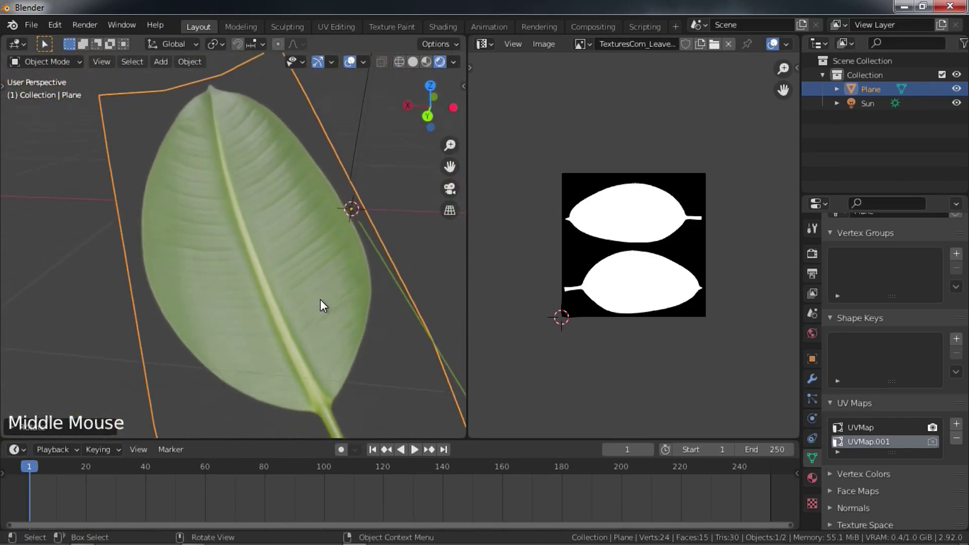
{"action": "scroll", "scroll_direction": "down", "scroll_amount": 3}
{"action": "middle_click", "coordinate": [335, 322]}
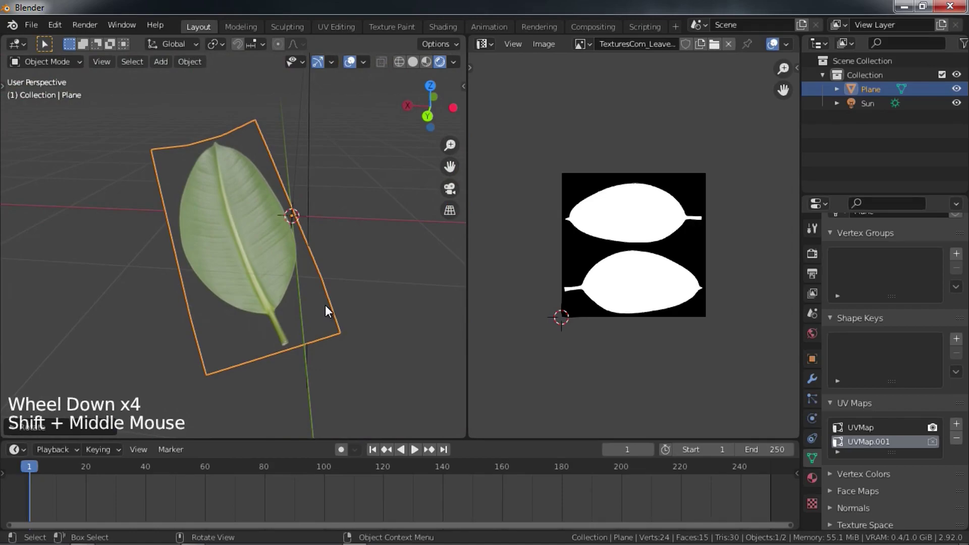